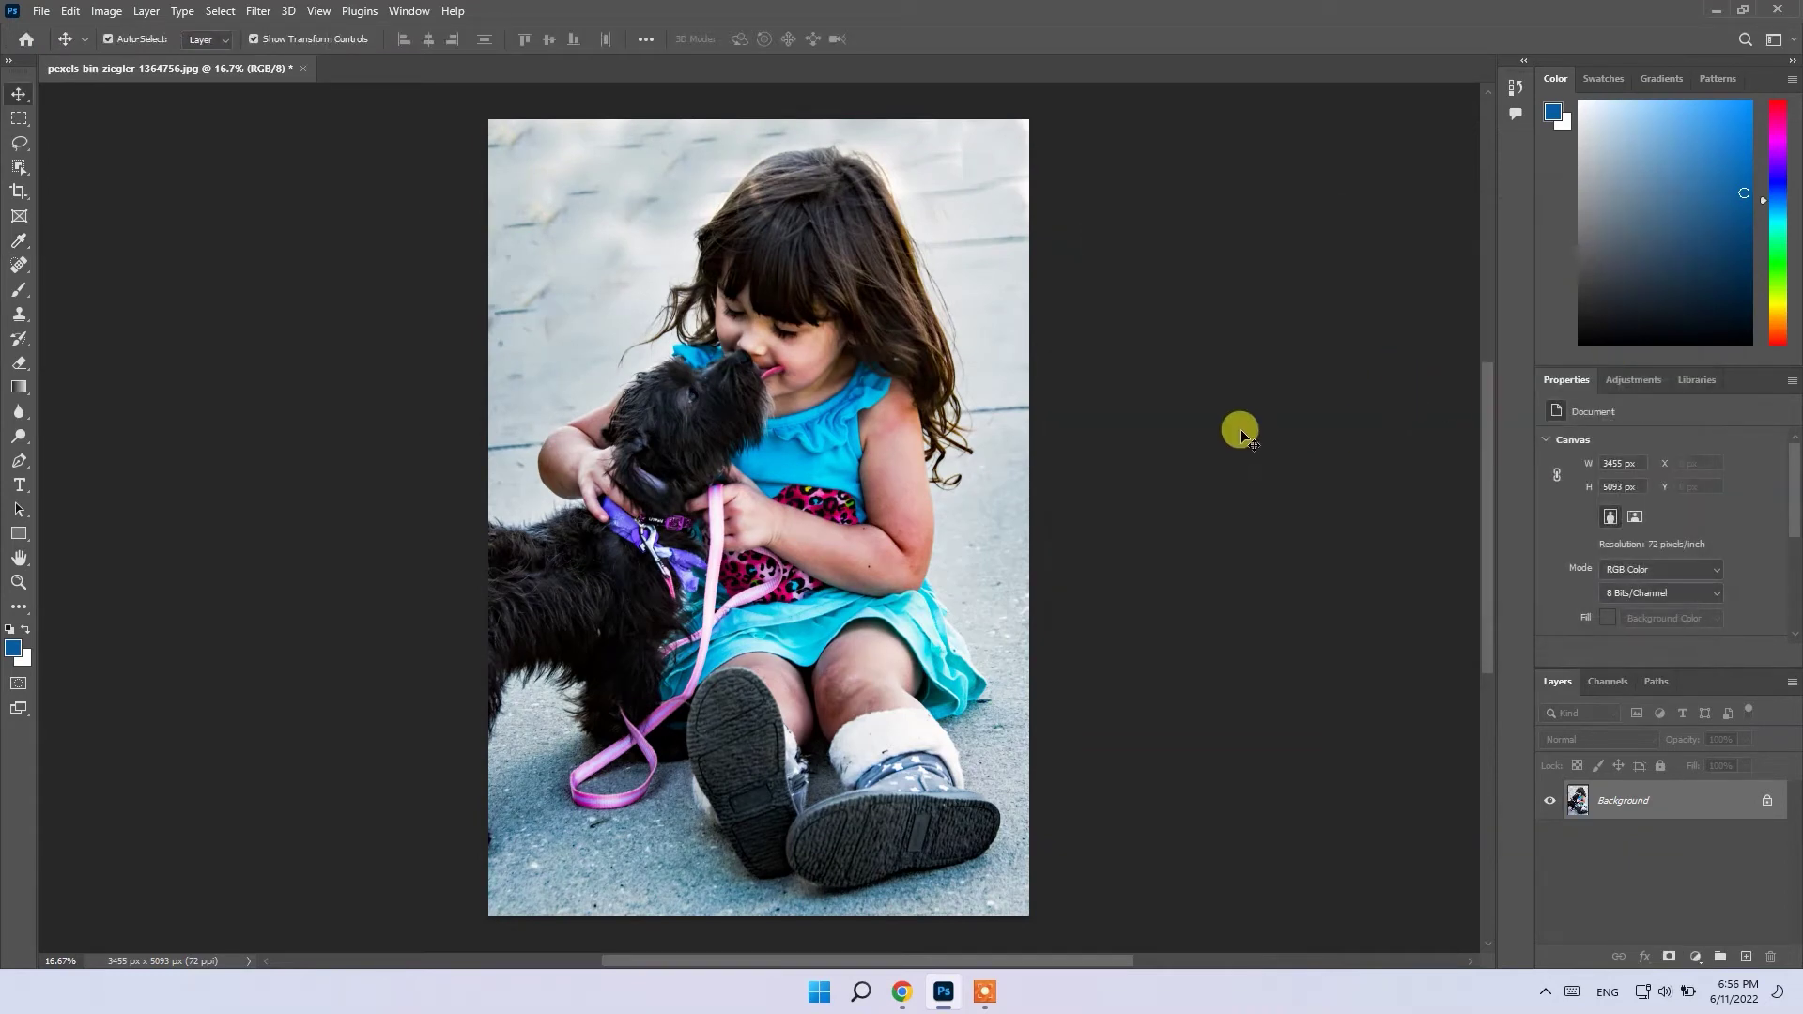
# Grade with Curves, raising shadow points on Red, Green and Blue channels (Blue output 50) for a cool faded look
pyautogui.press('ctrl+m')
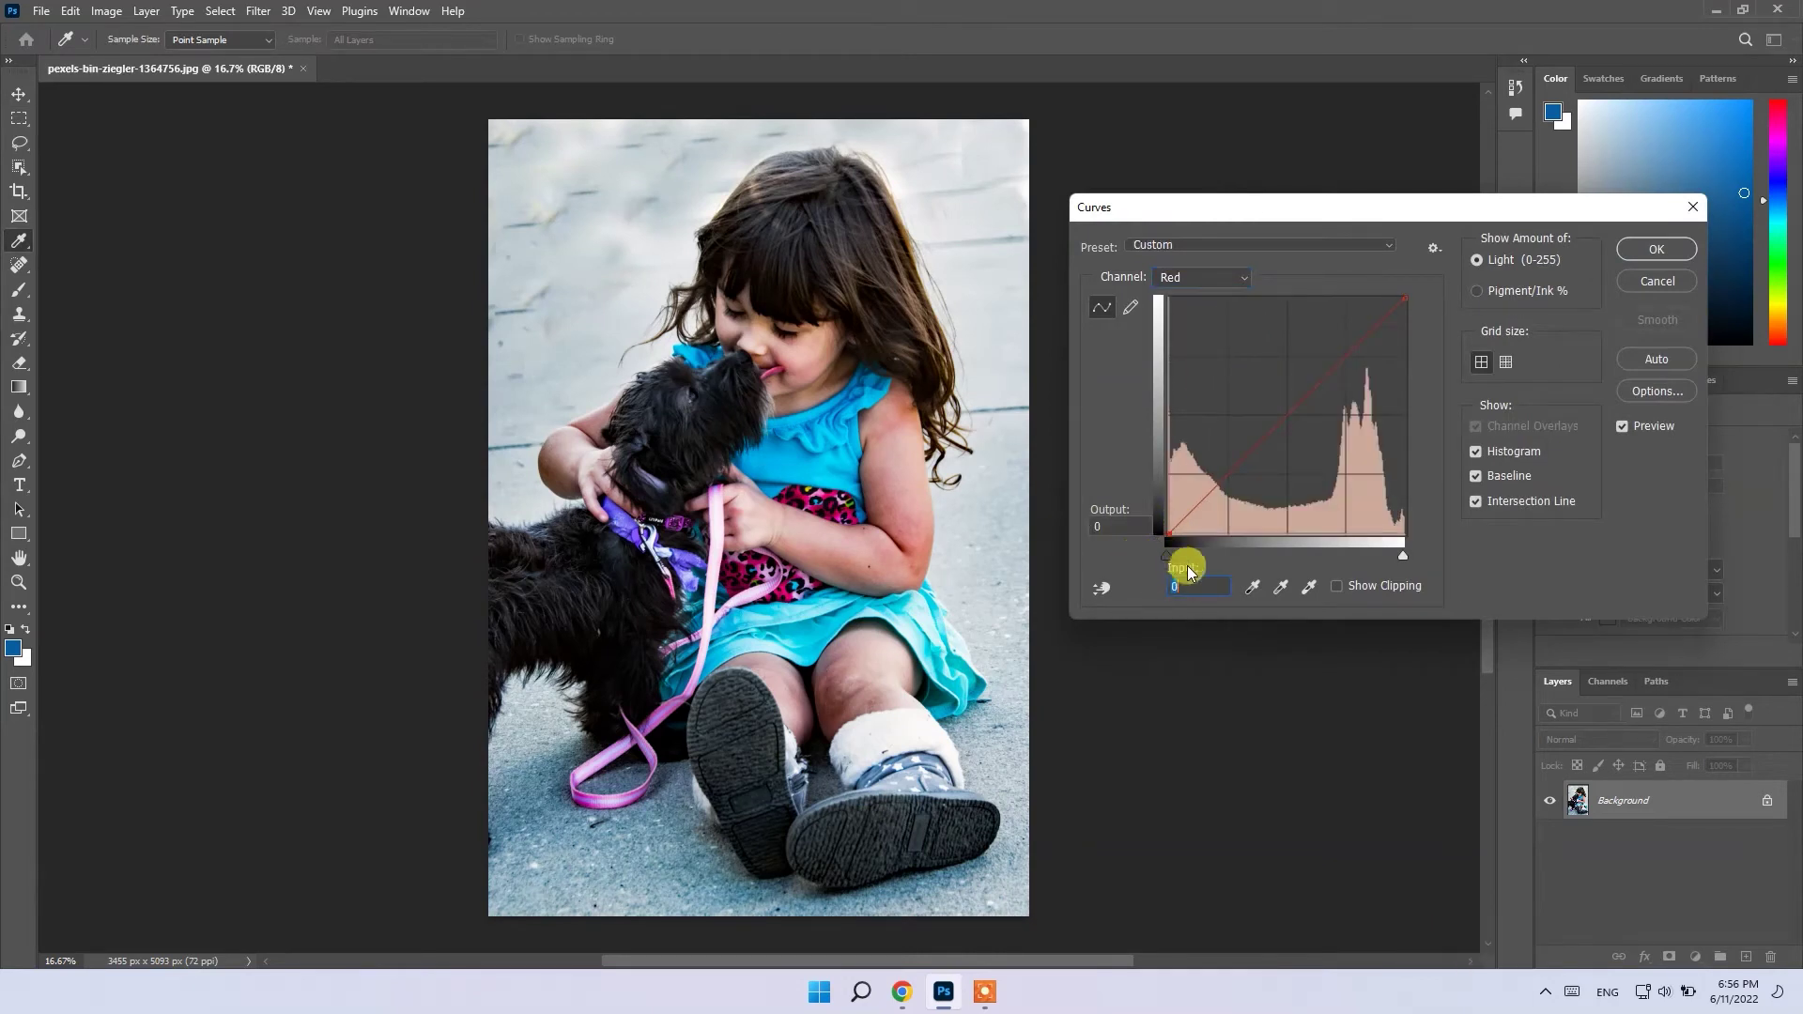
pyautogui.write('10')
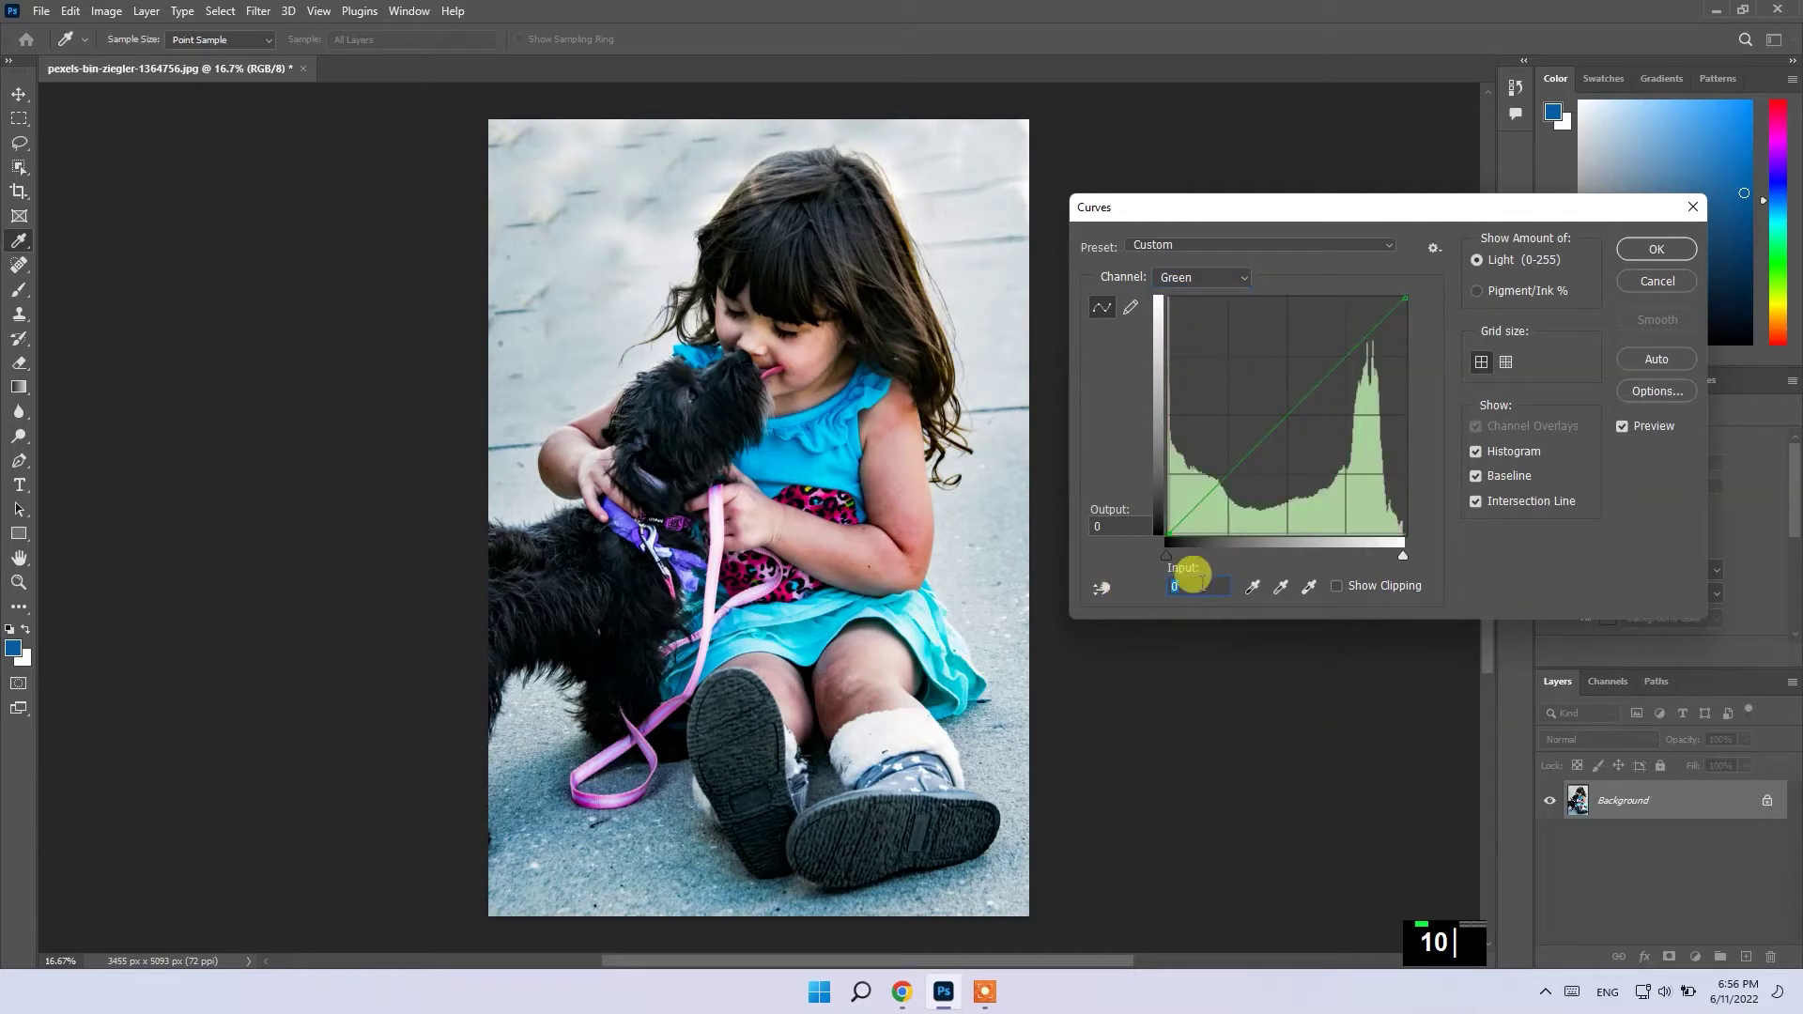
pyautogui.press('BackSpace')
pyautogui.write('0')
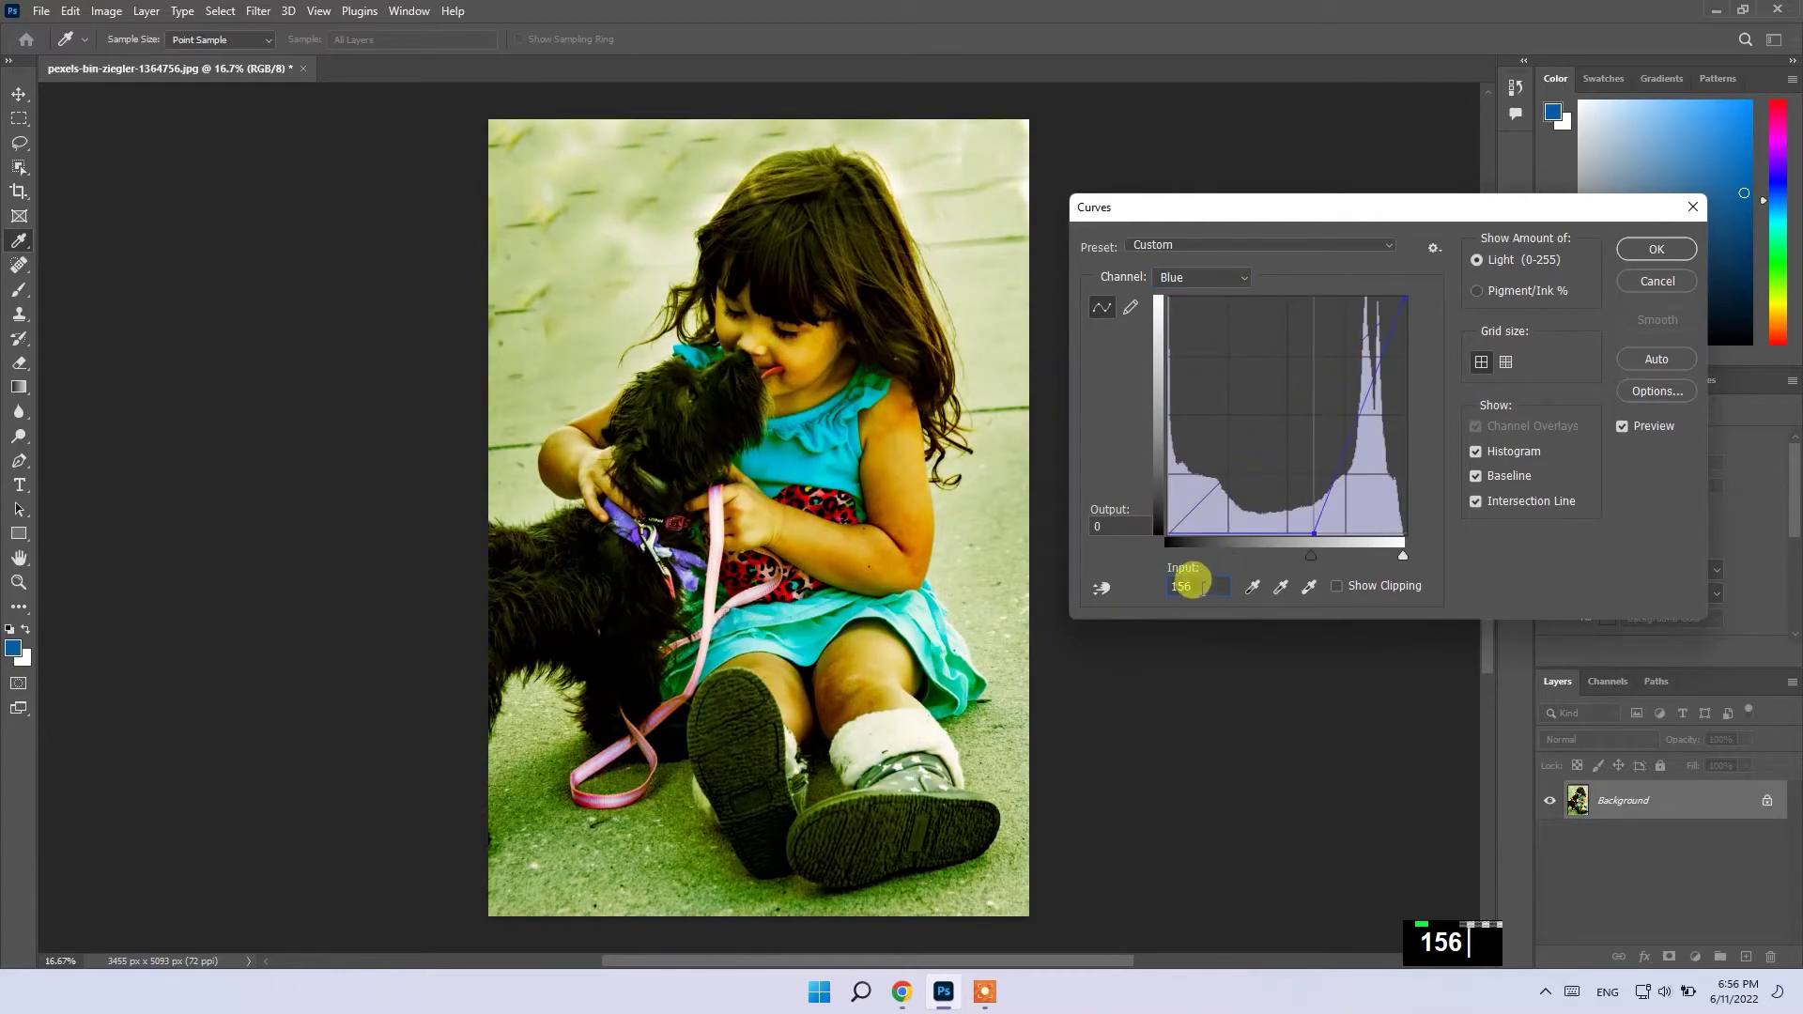
pyautogui.write('615')
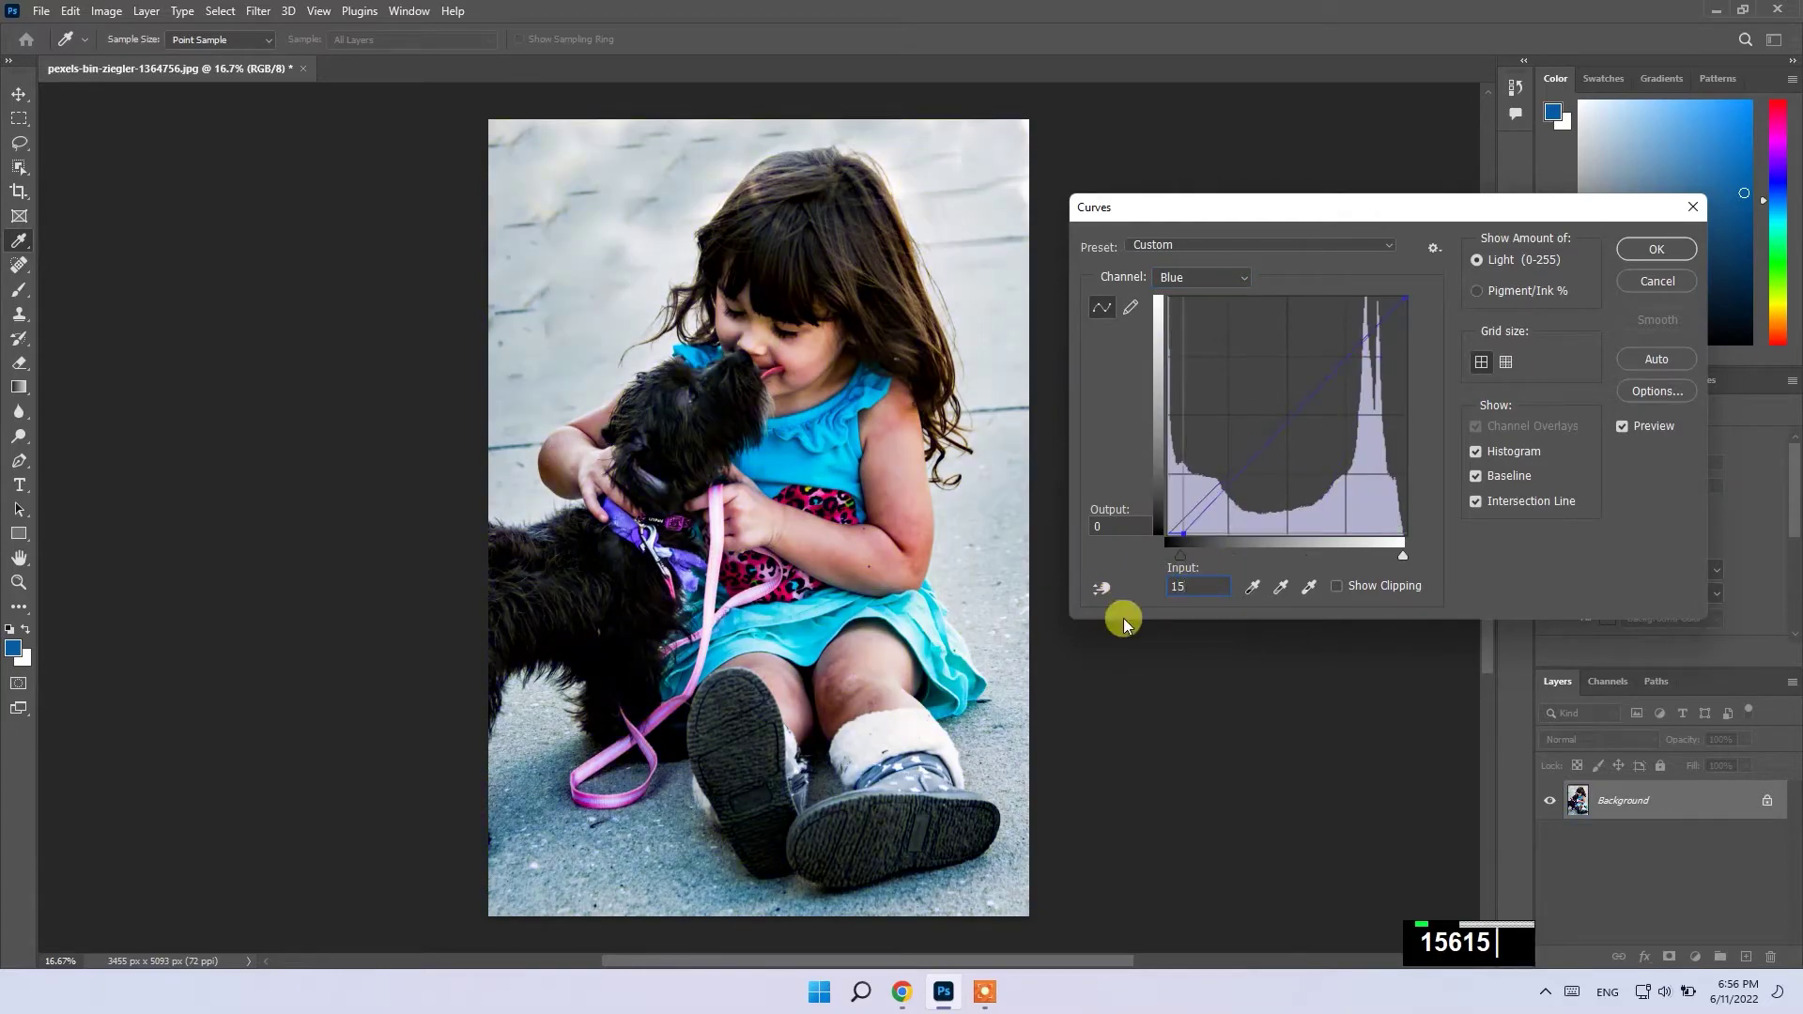
pyautogui.write('20')
pyautogui.write('50')
pyautogui.write('0')
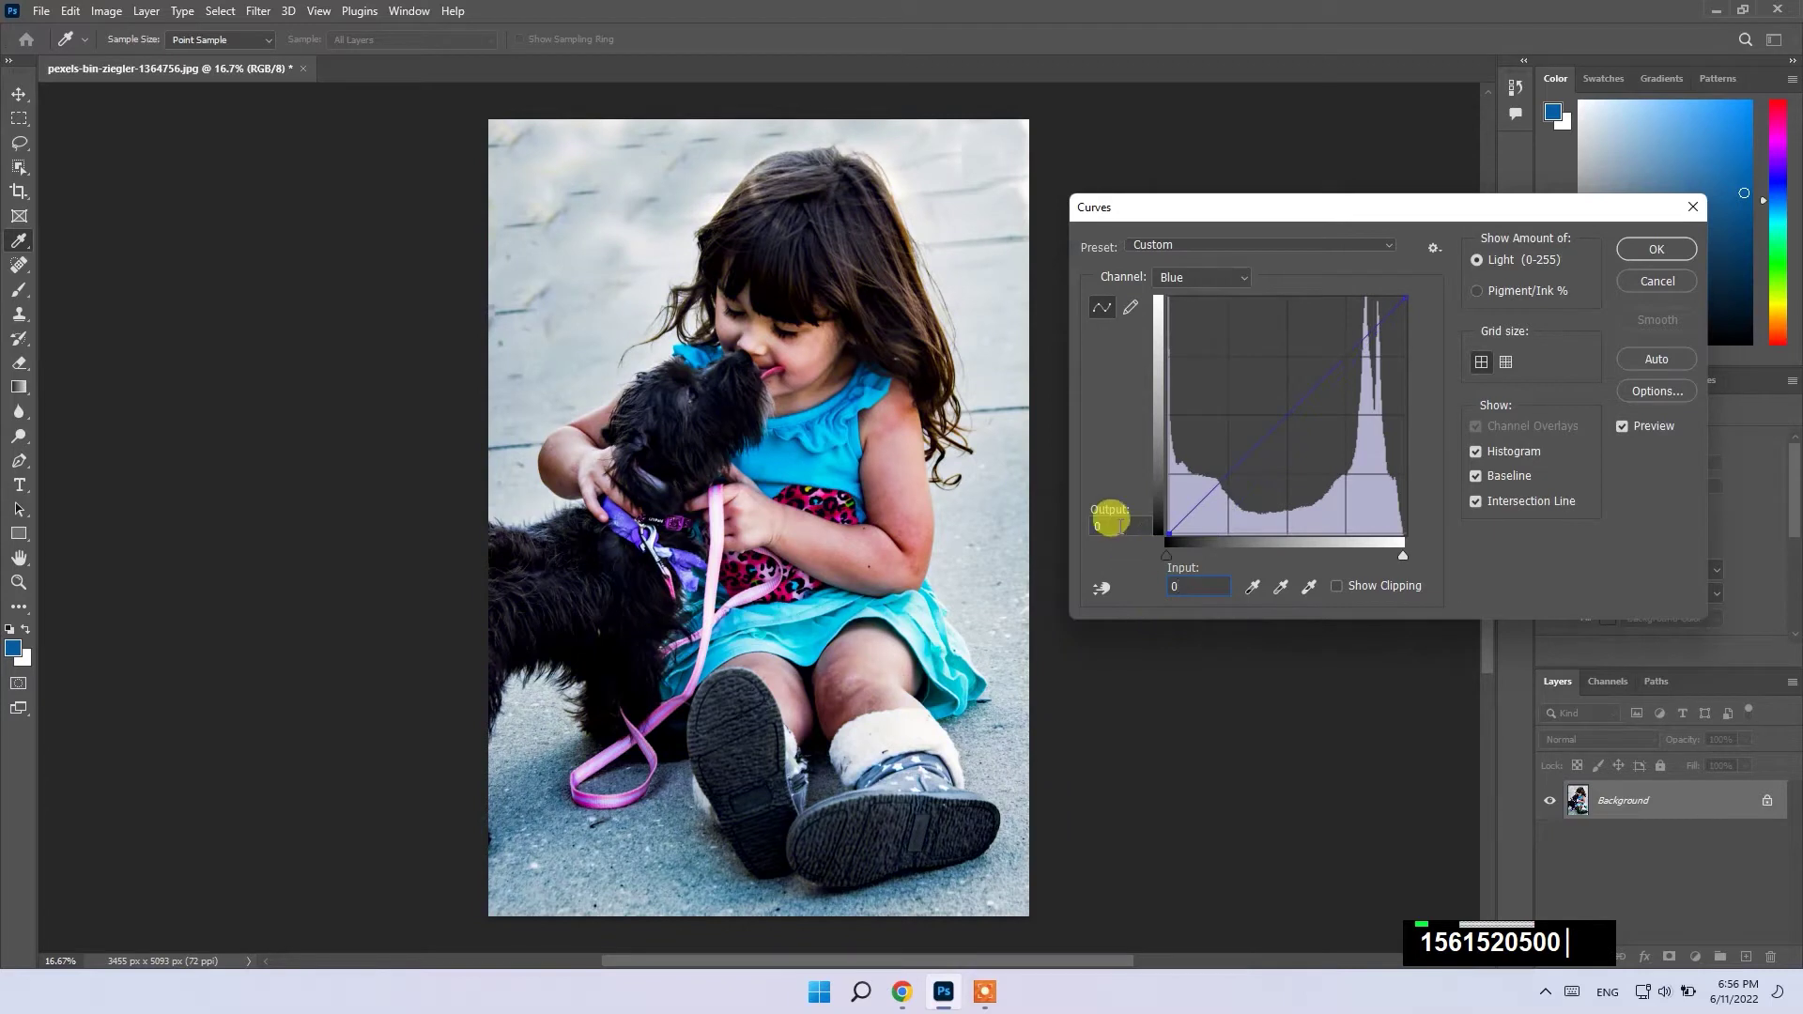
pyautogui.write('10')
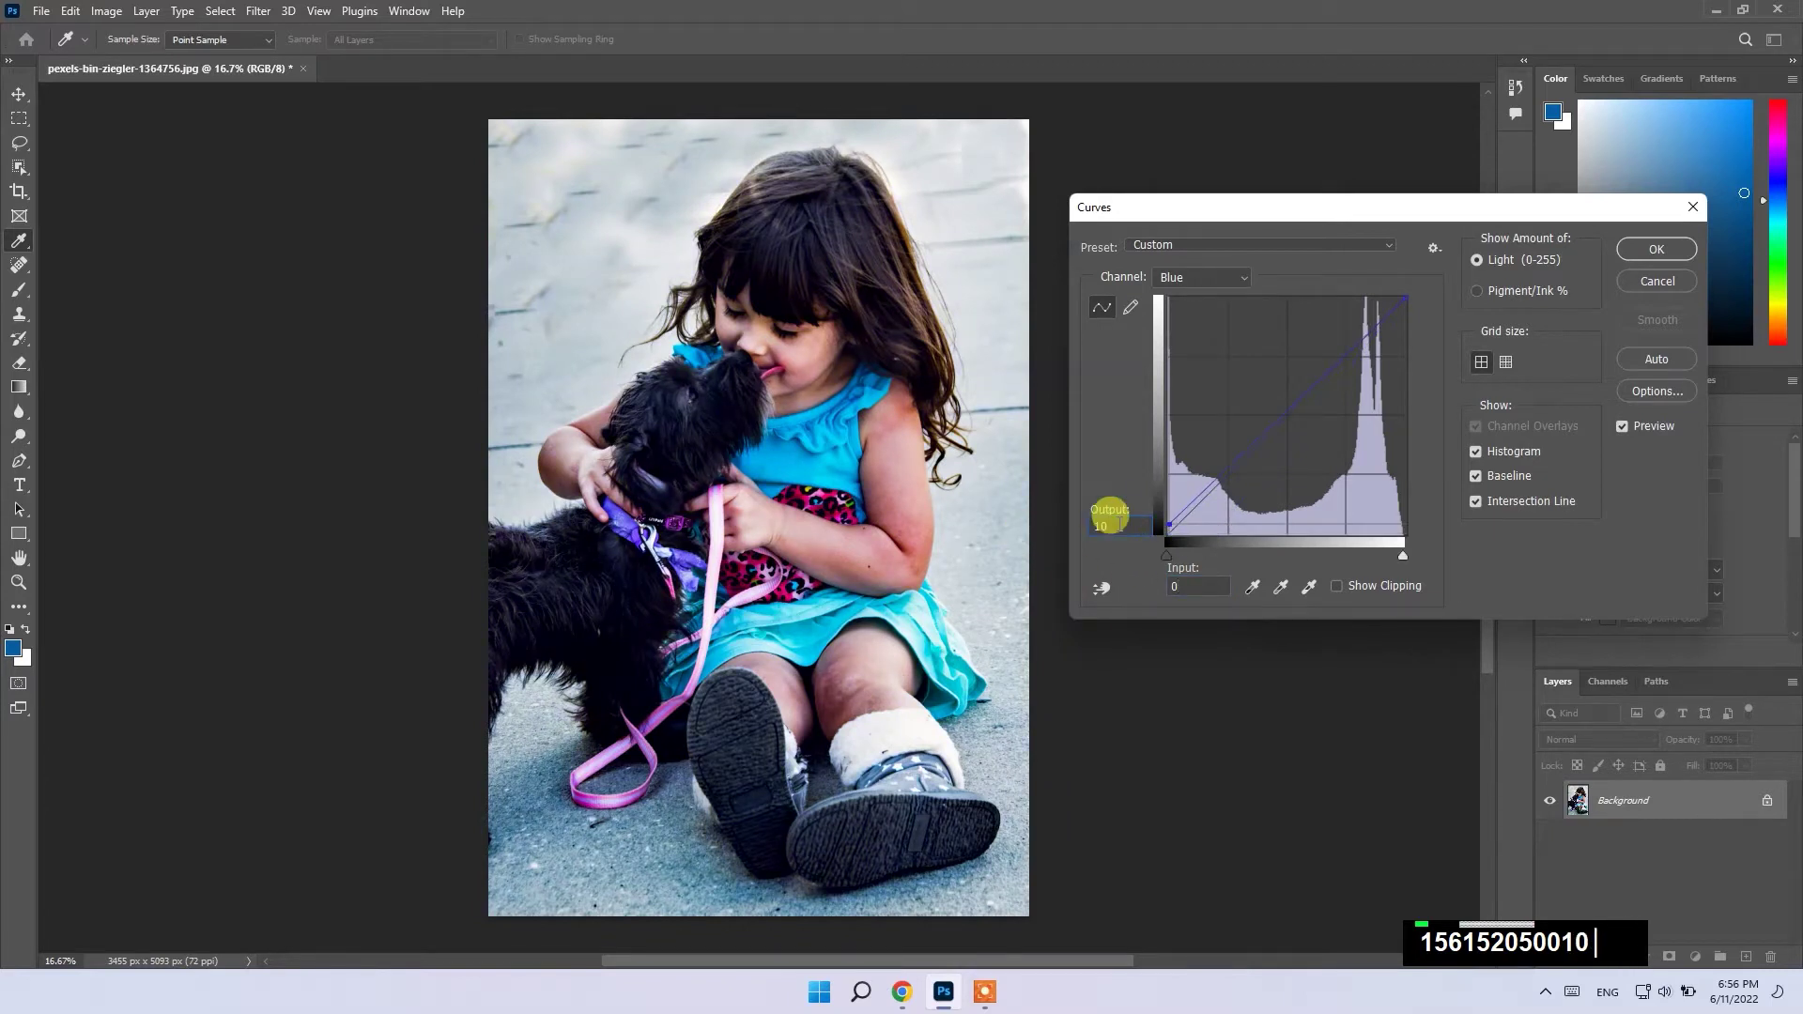
pyautogui.write('50')
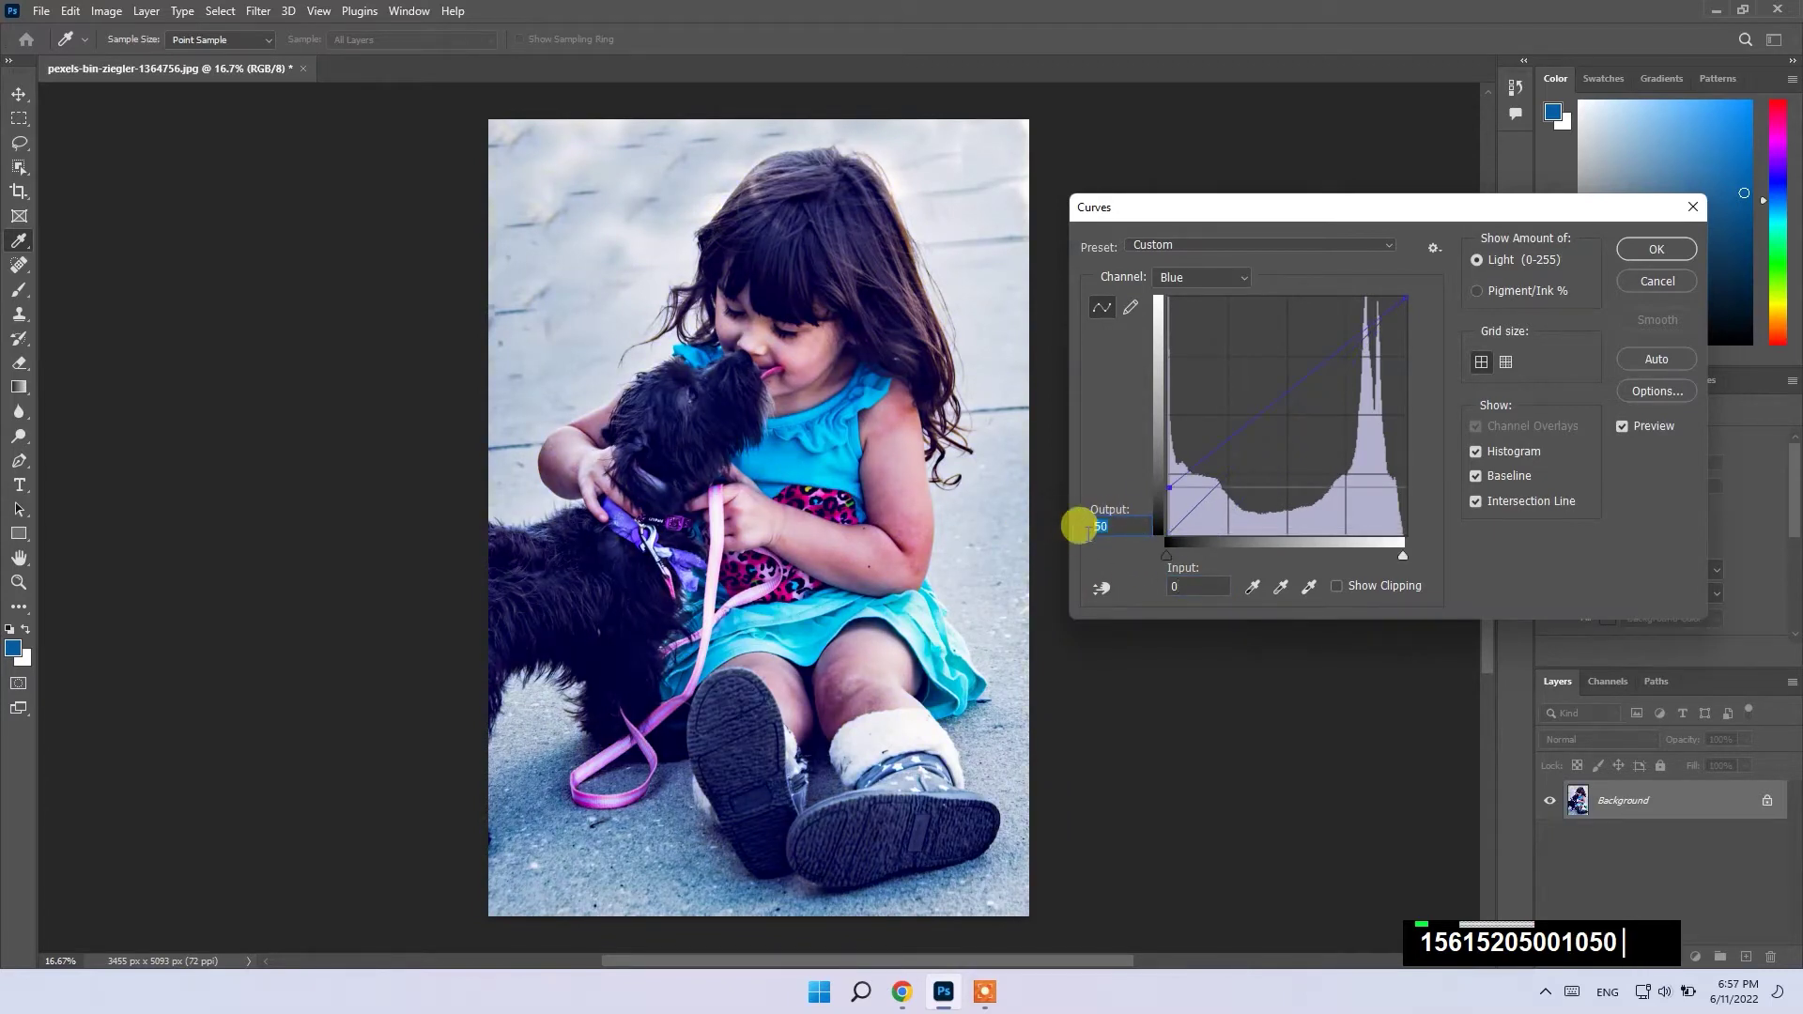
pyautogui.write('20')
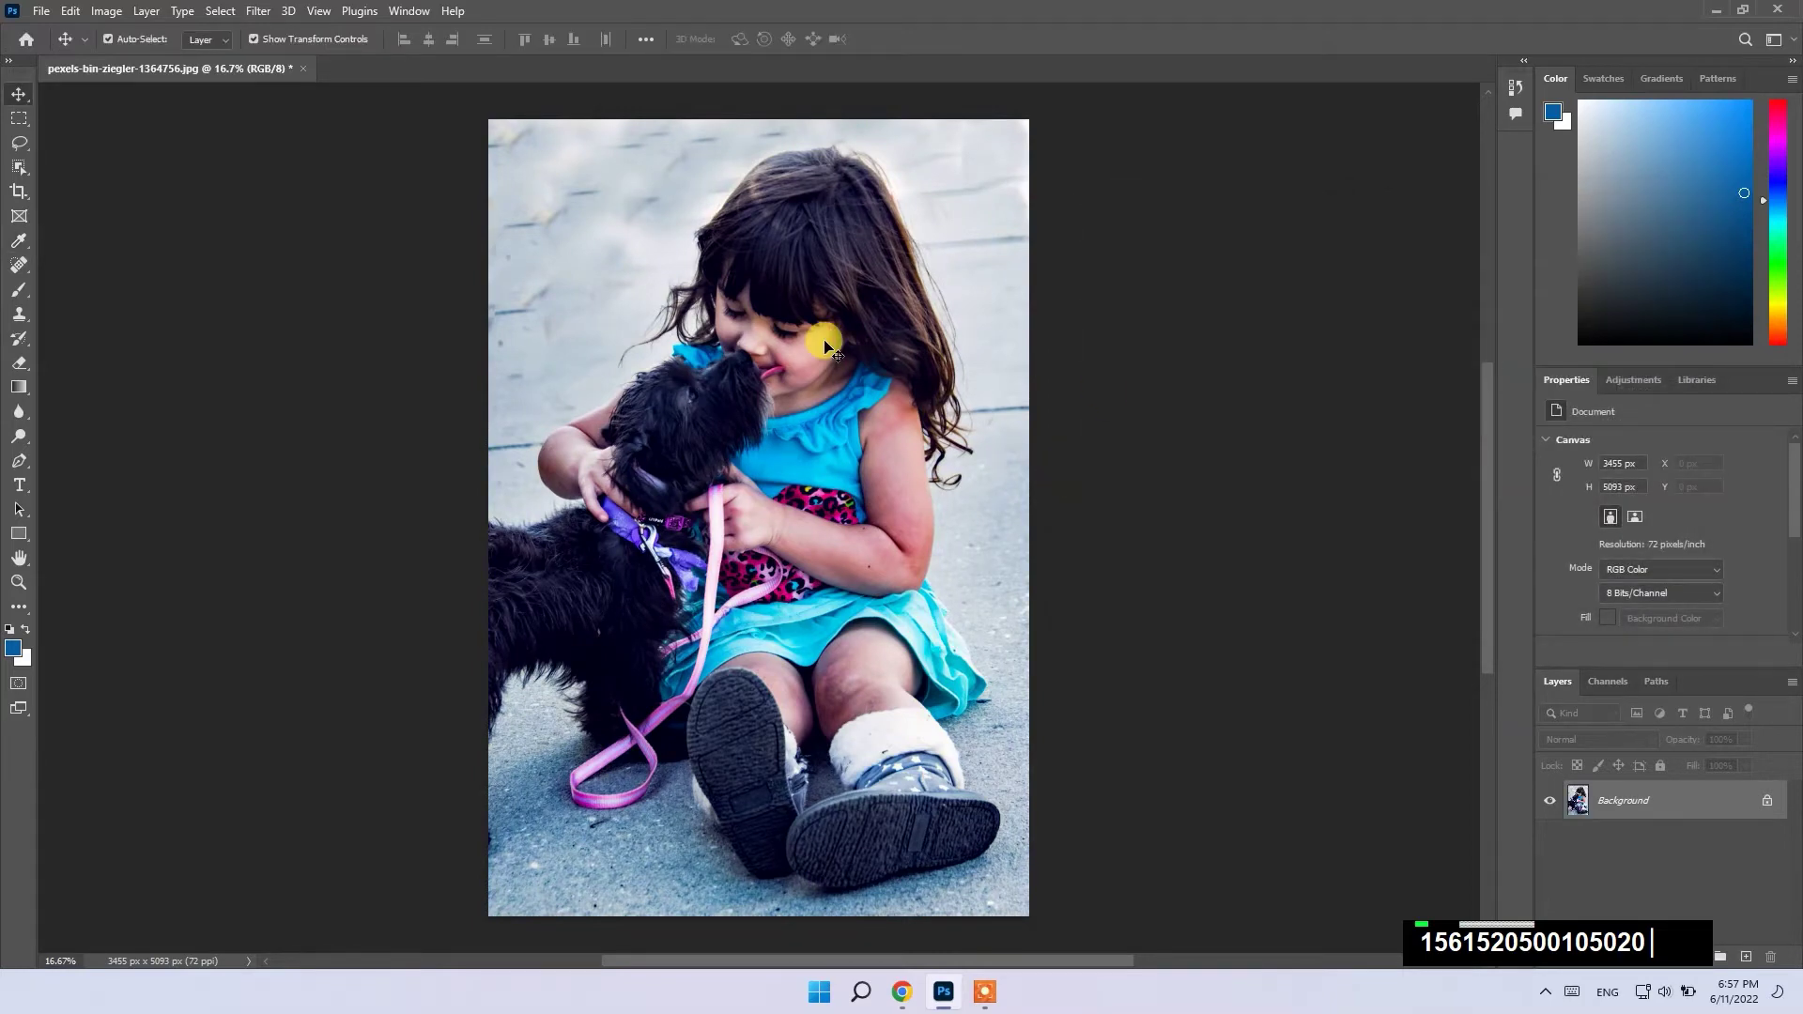
pyautogui.press('ctrl+]')
pyautogui.press('ctrl+]')
pyautogui.press('ctrl+]')
pyautogui.press('space')
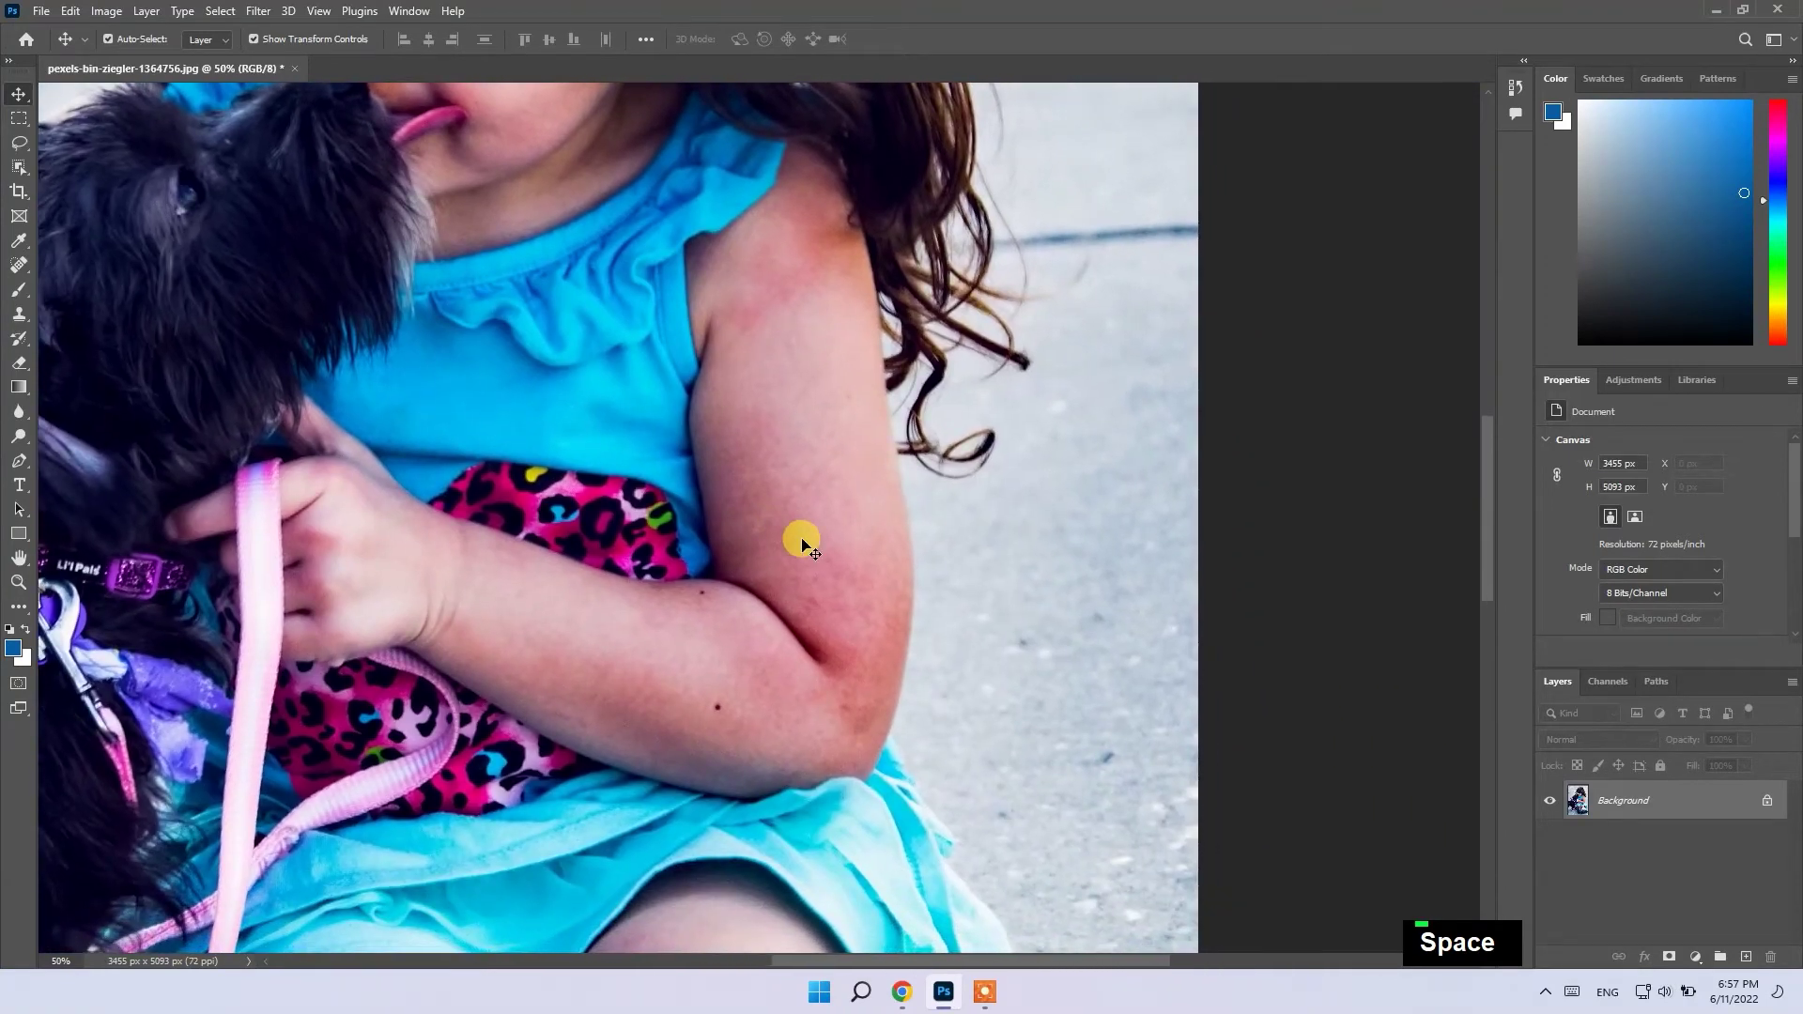
pyautogui.press('ctrl+[')
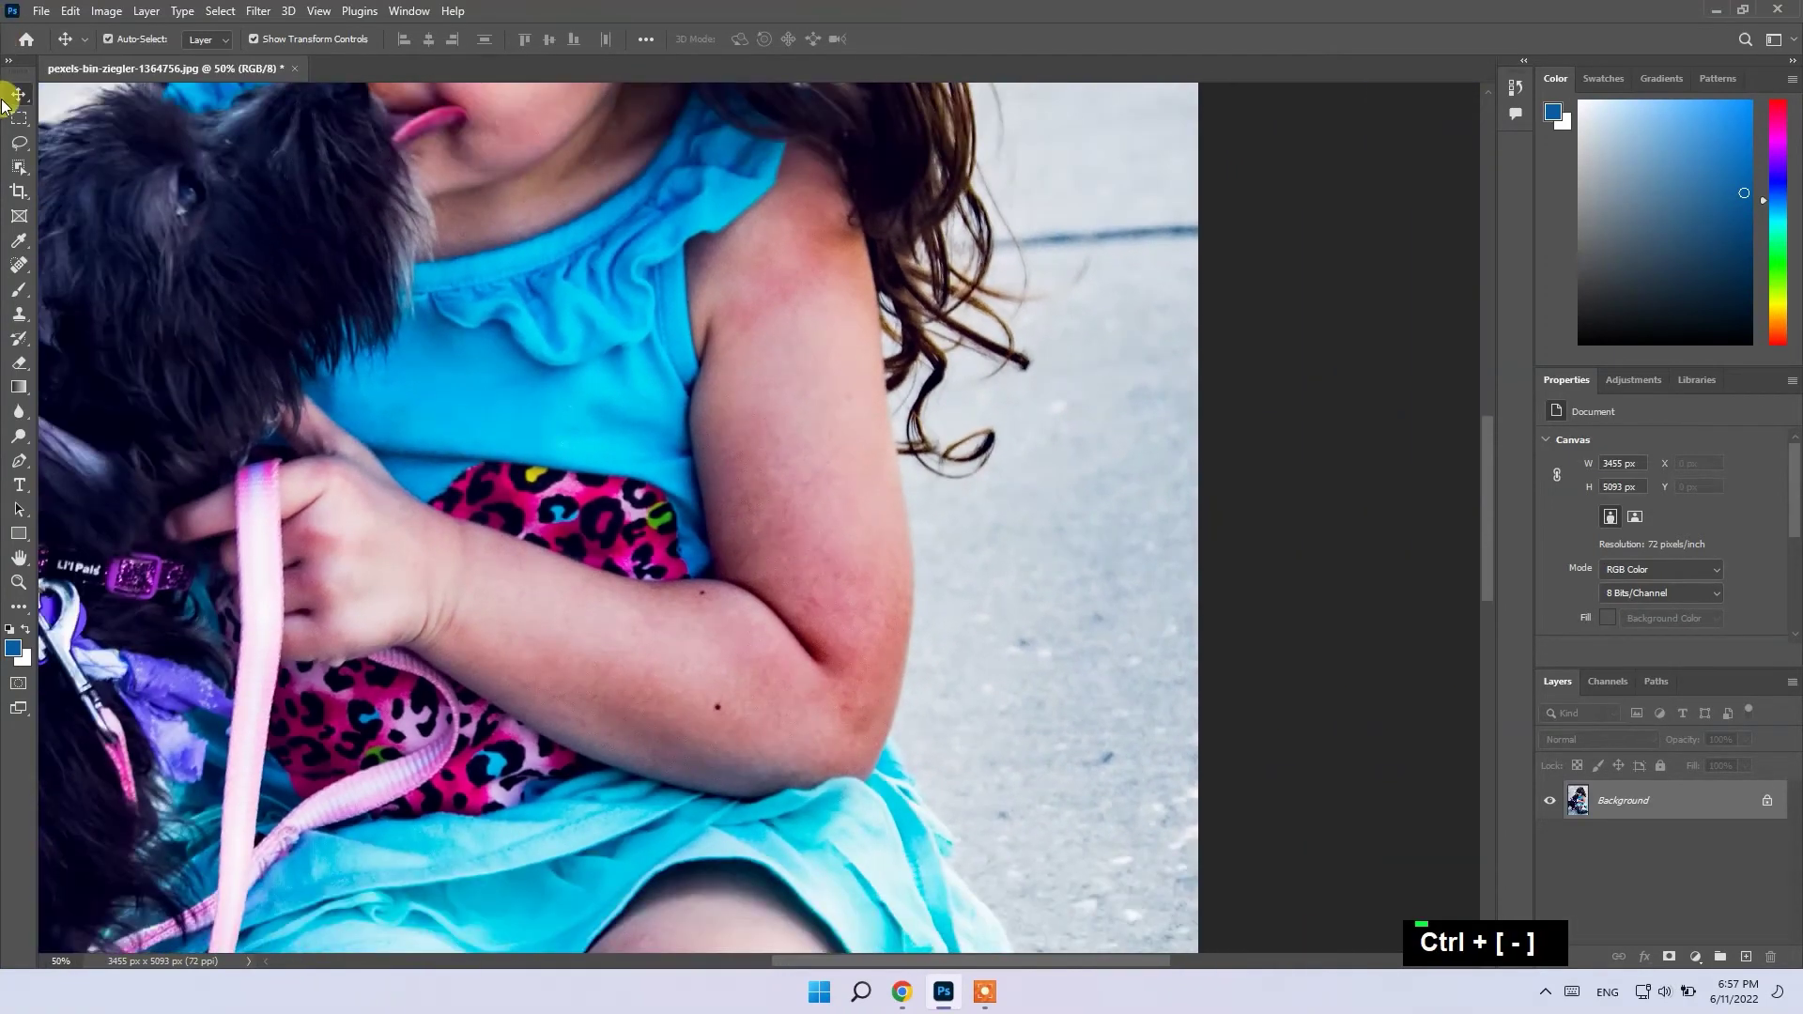
pyautogui.rightClick(24, 166)
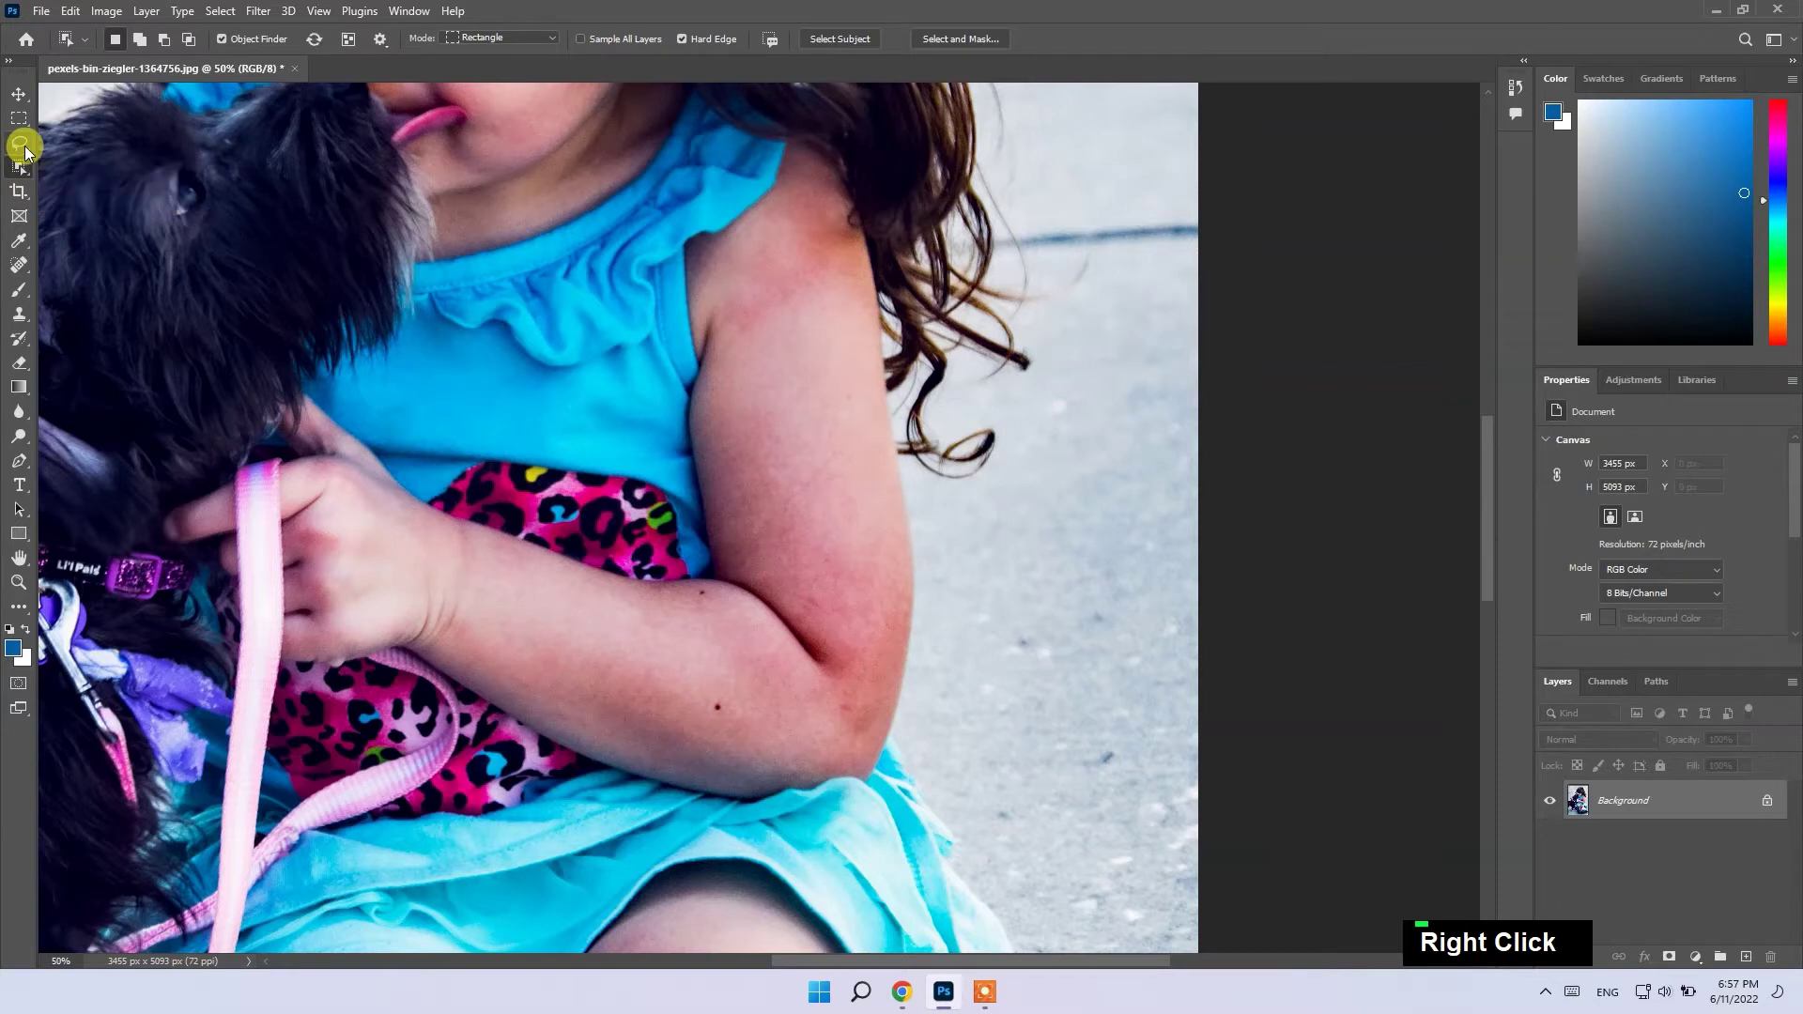
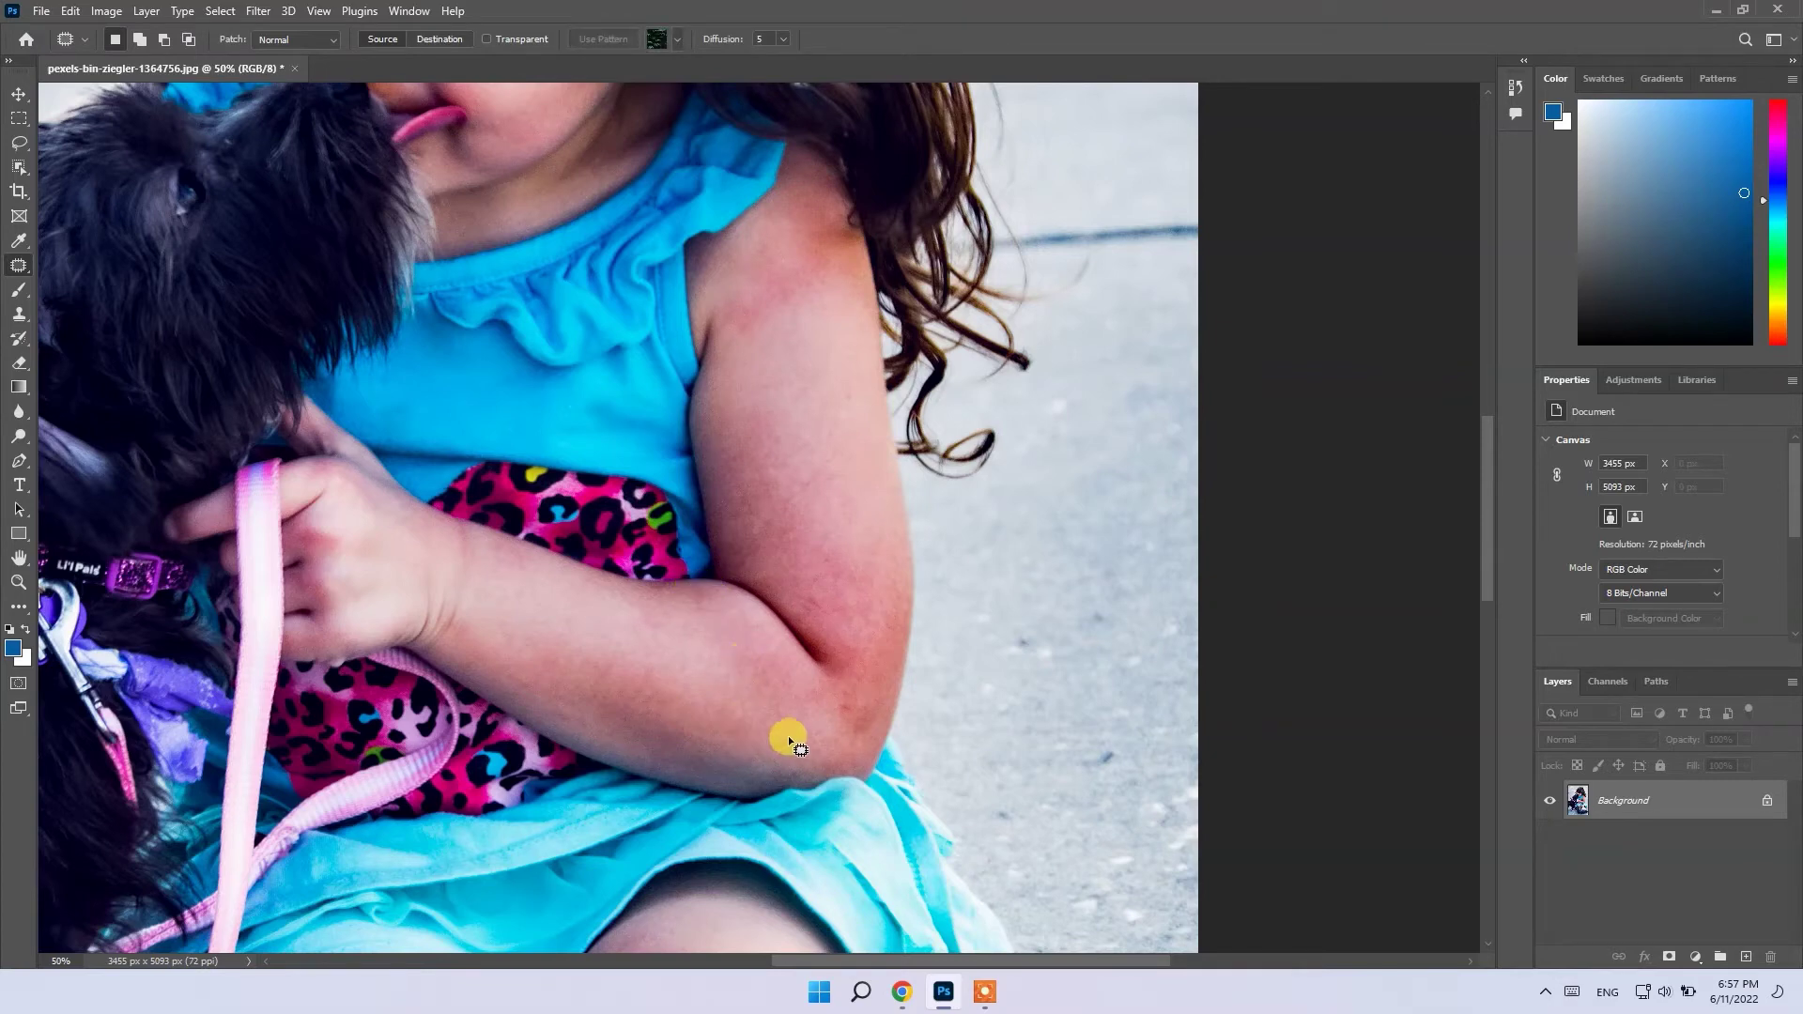
pyautogui.press('space')
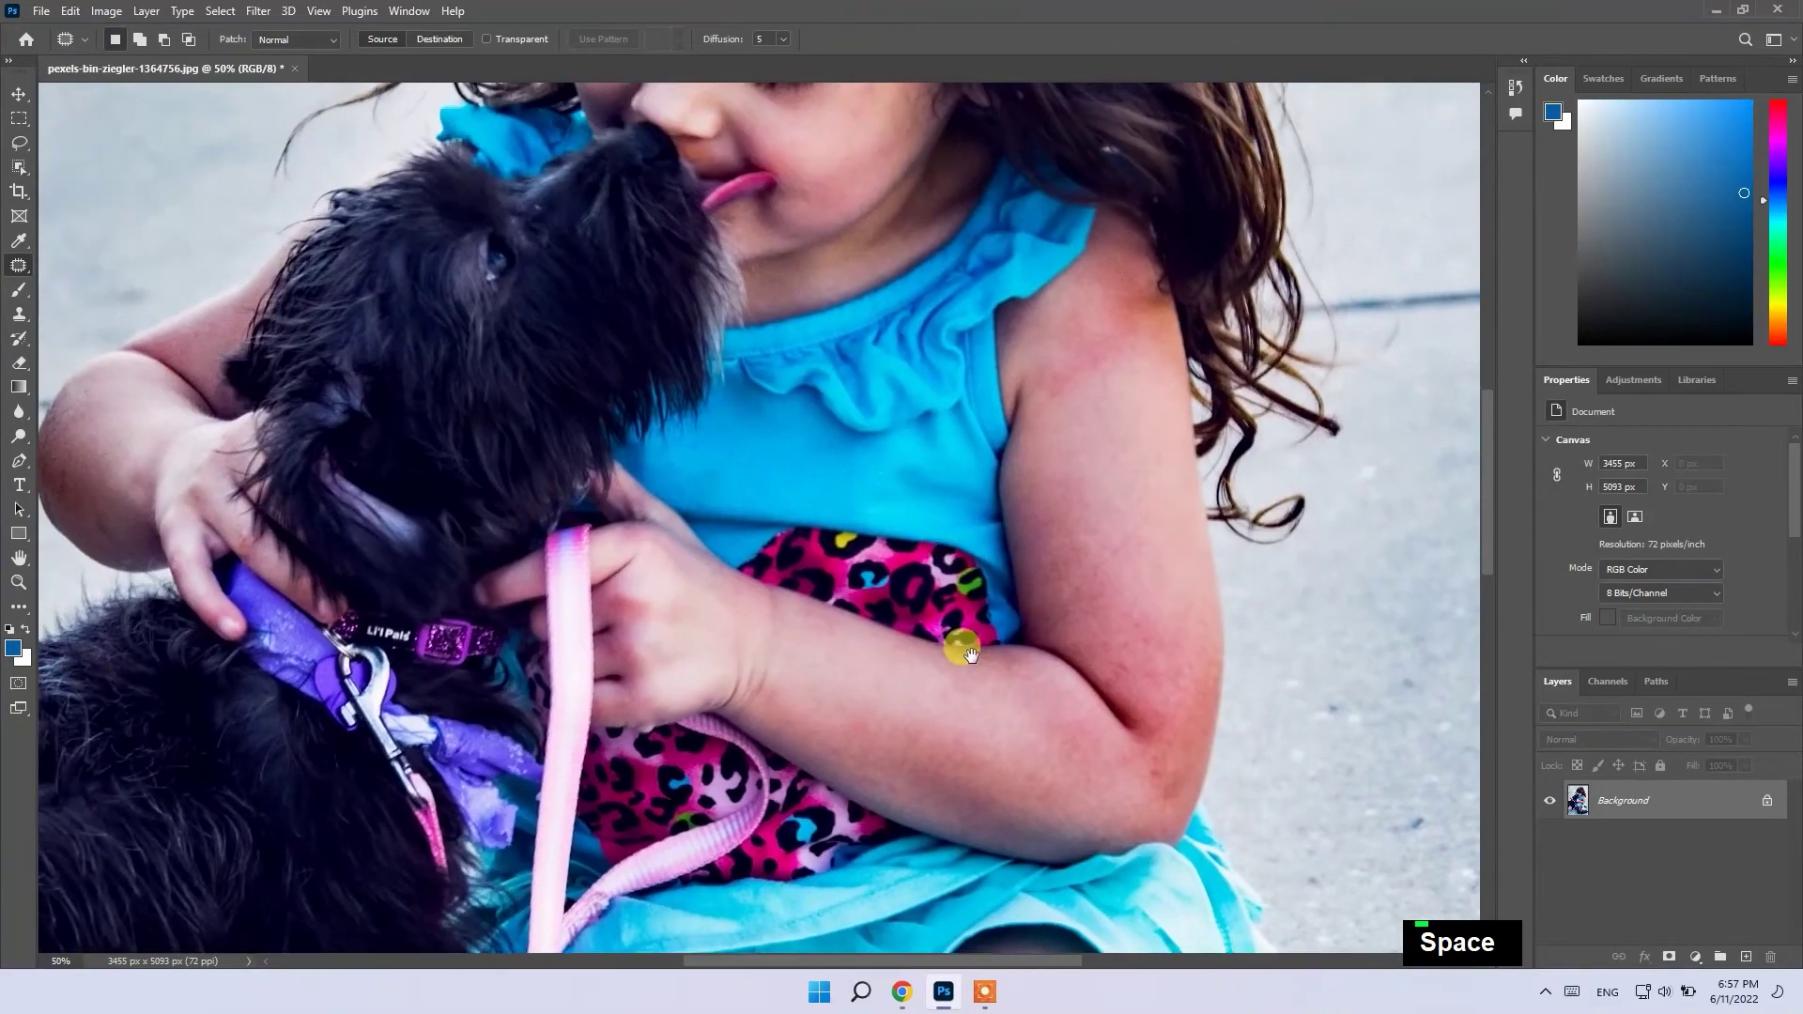
pyautogui.press('ctrl+-')
pyautogui.press('ctrl+-')
pyautogui.press('ctrl+-')
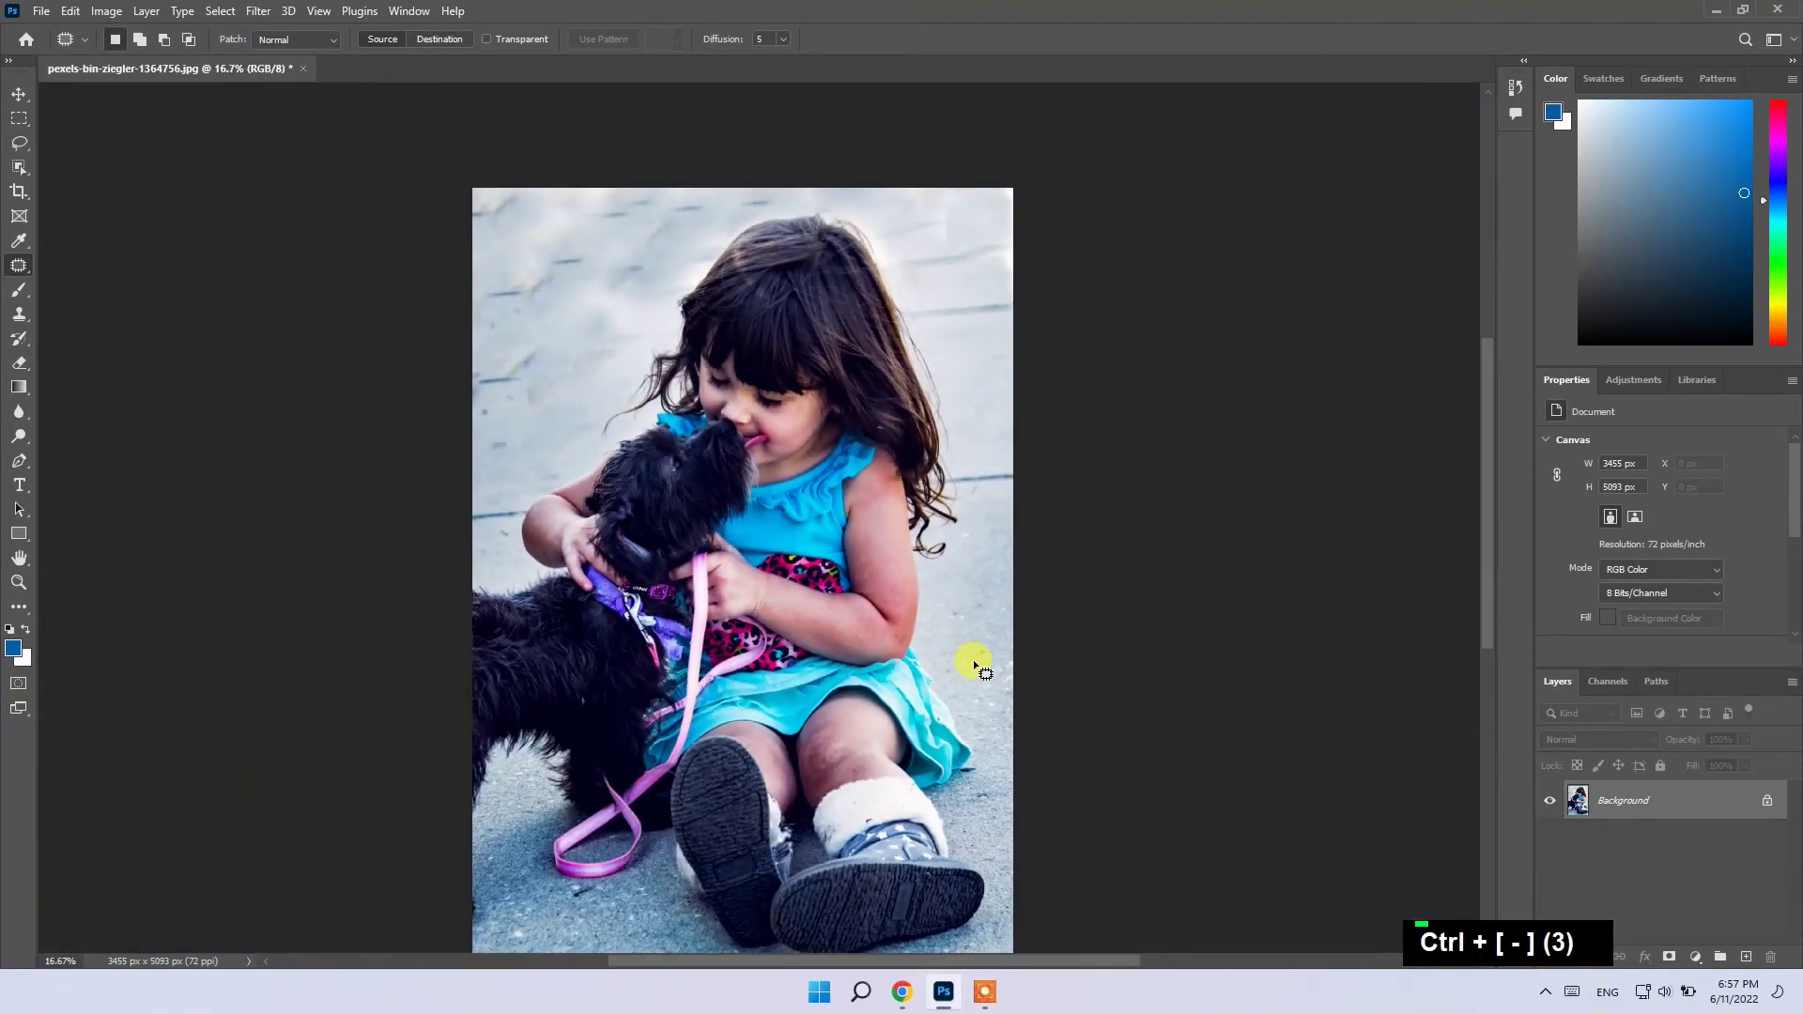
# Run Curves again with Red shadow output 10 and Green shadow output 0
pyautogui.write('v')
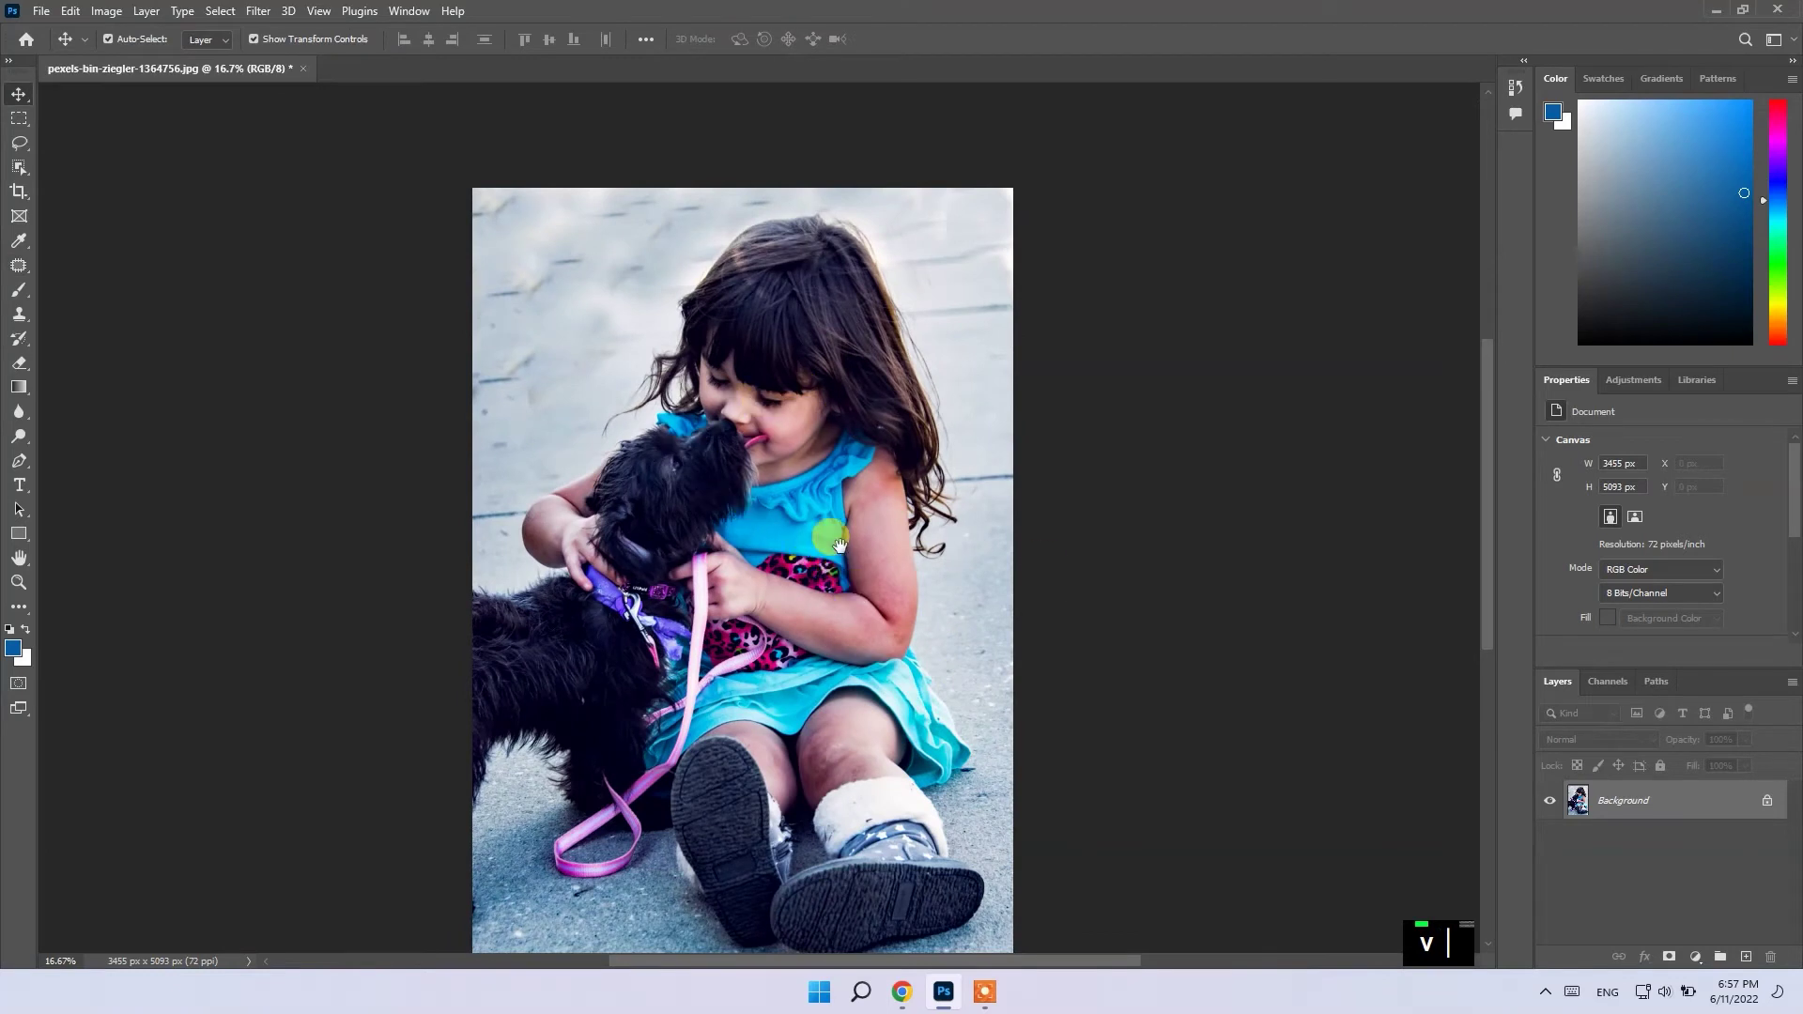
pyautogui.press('ctrl+m')
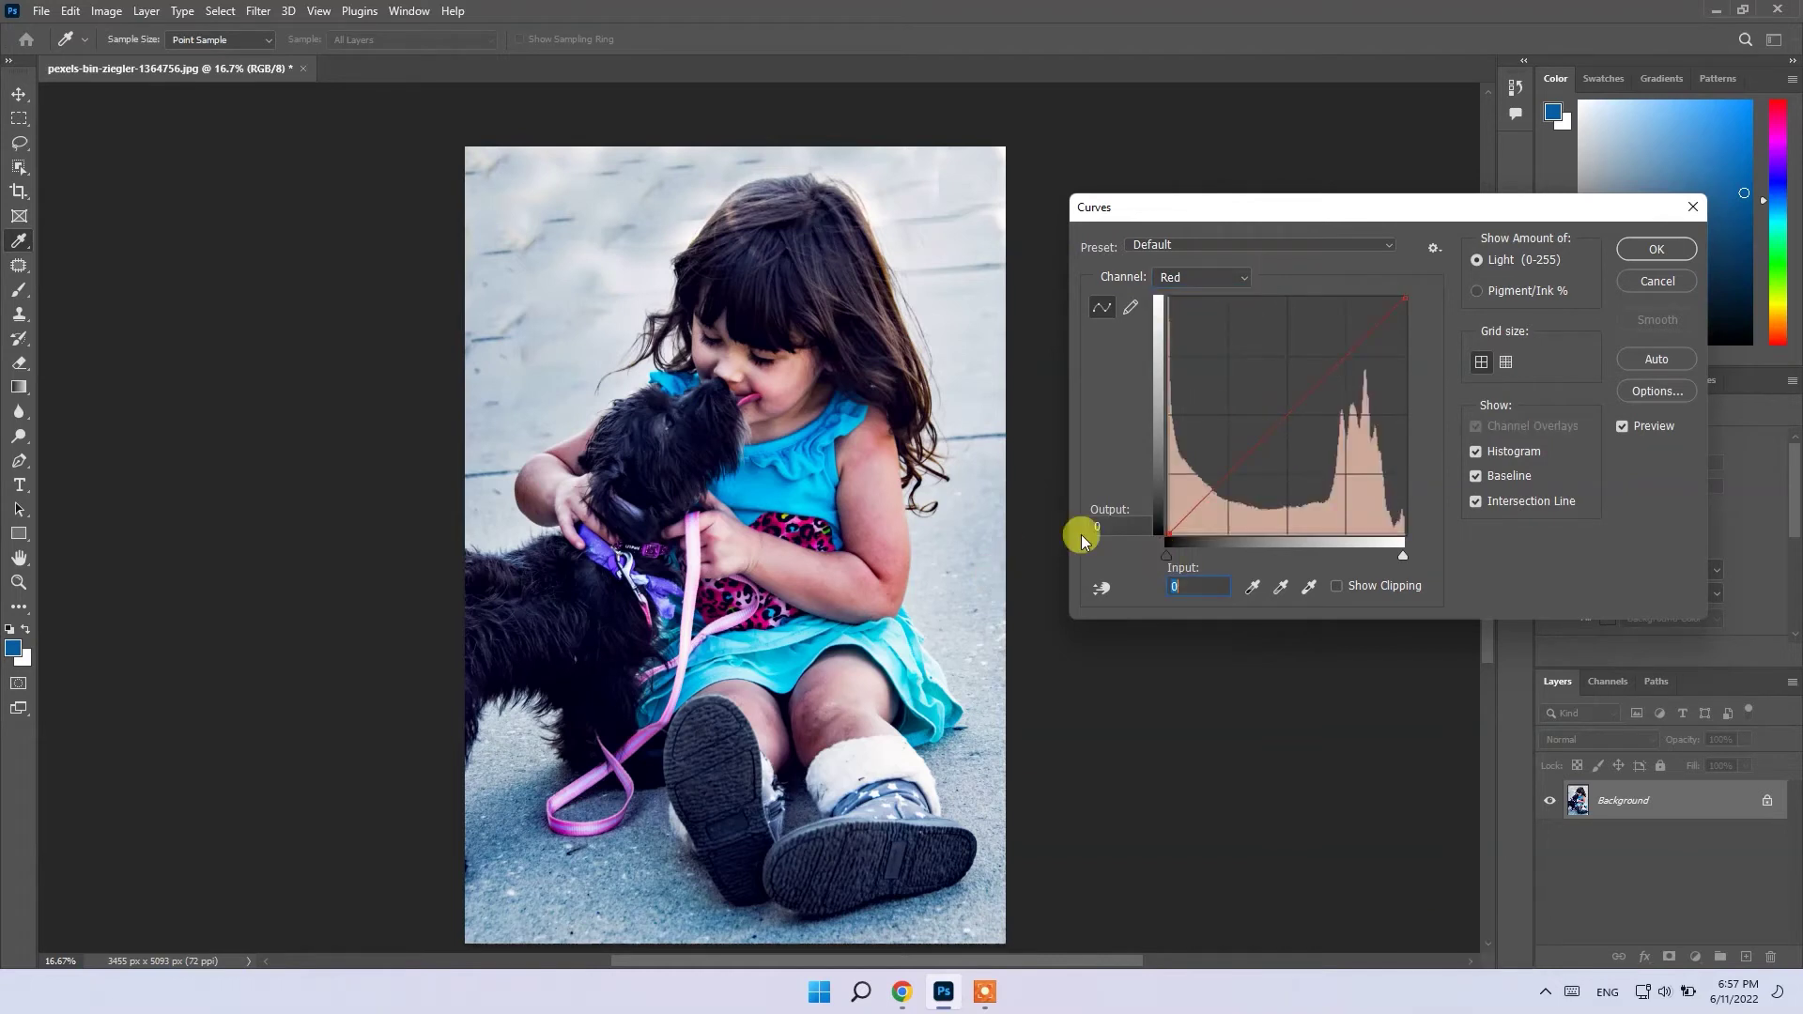
pyautogui.write('10')
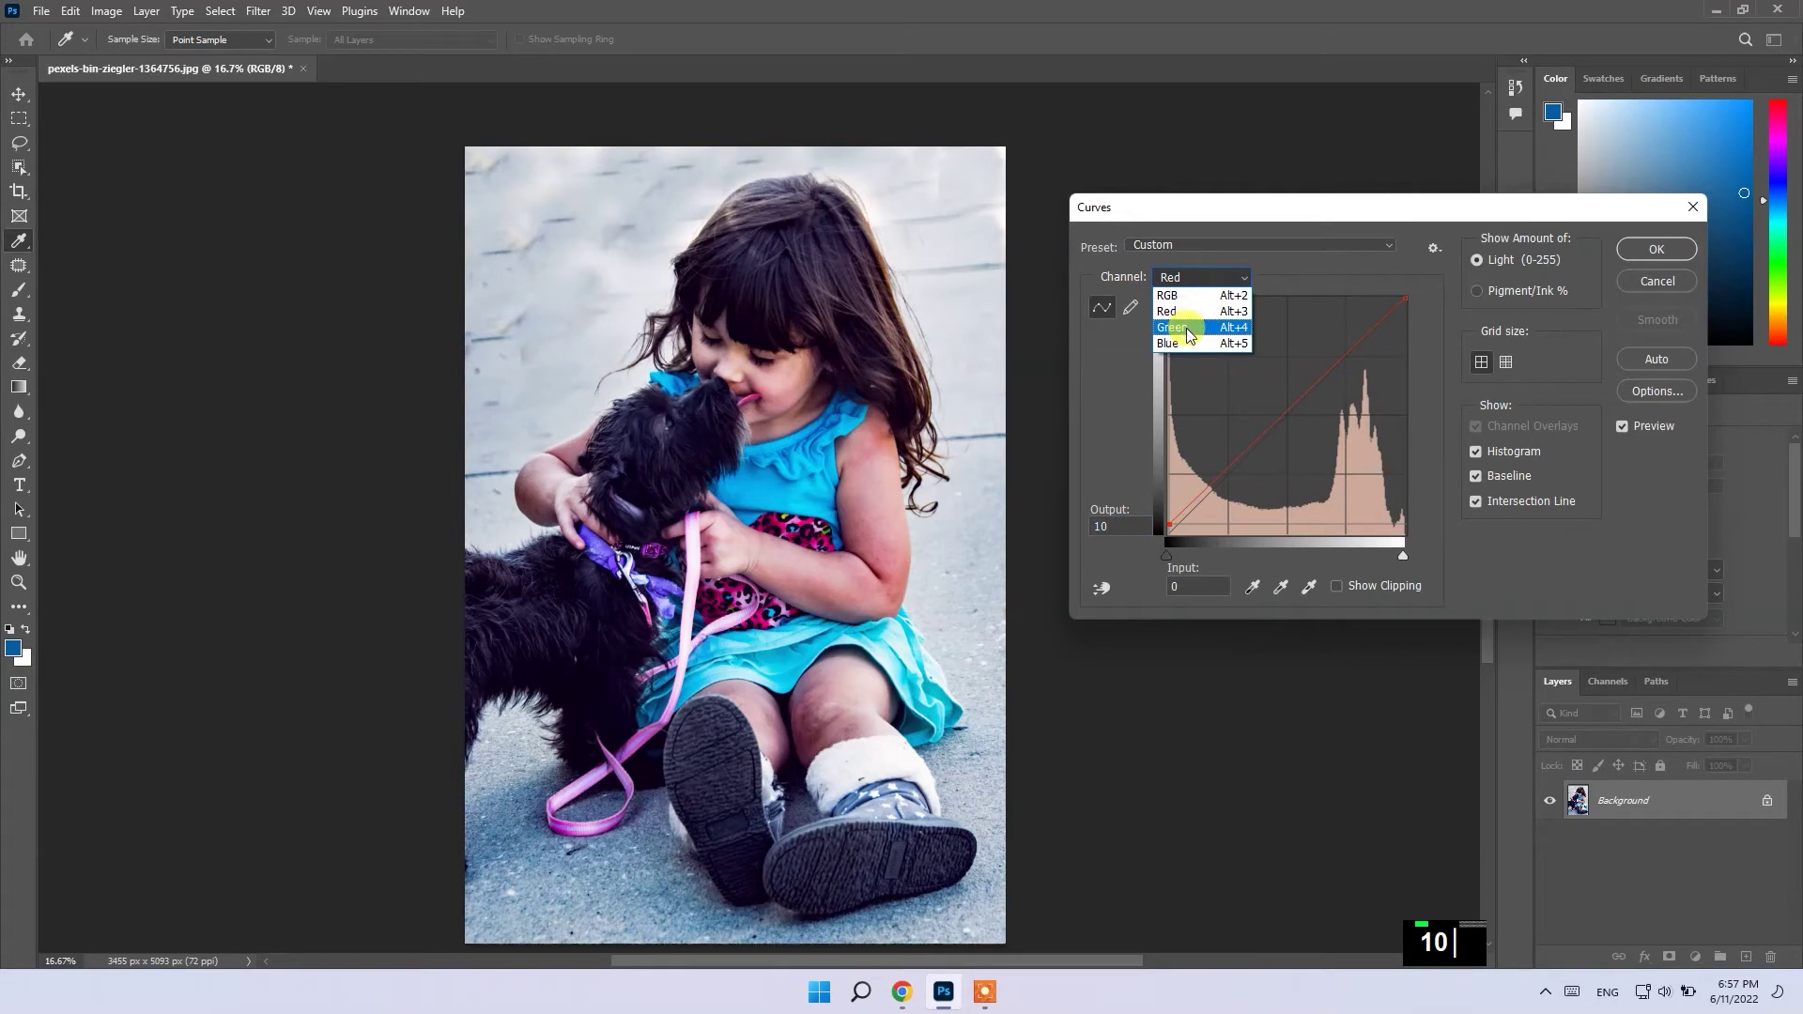
pyautogui.press('BackSpace')
pyautogui.write('0')
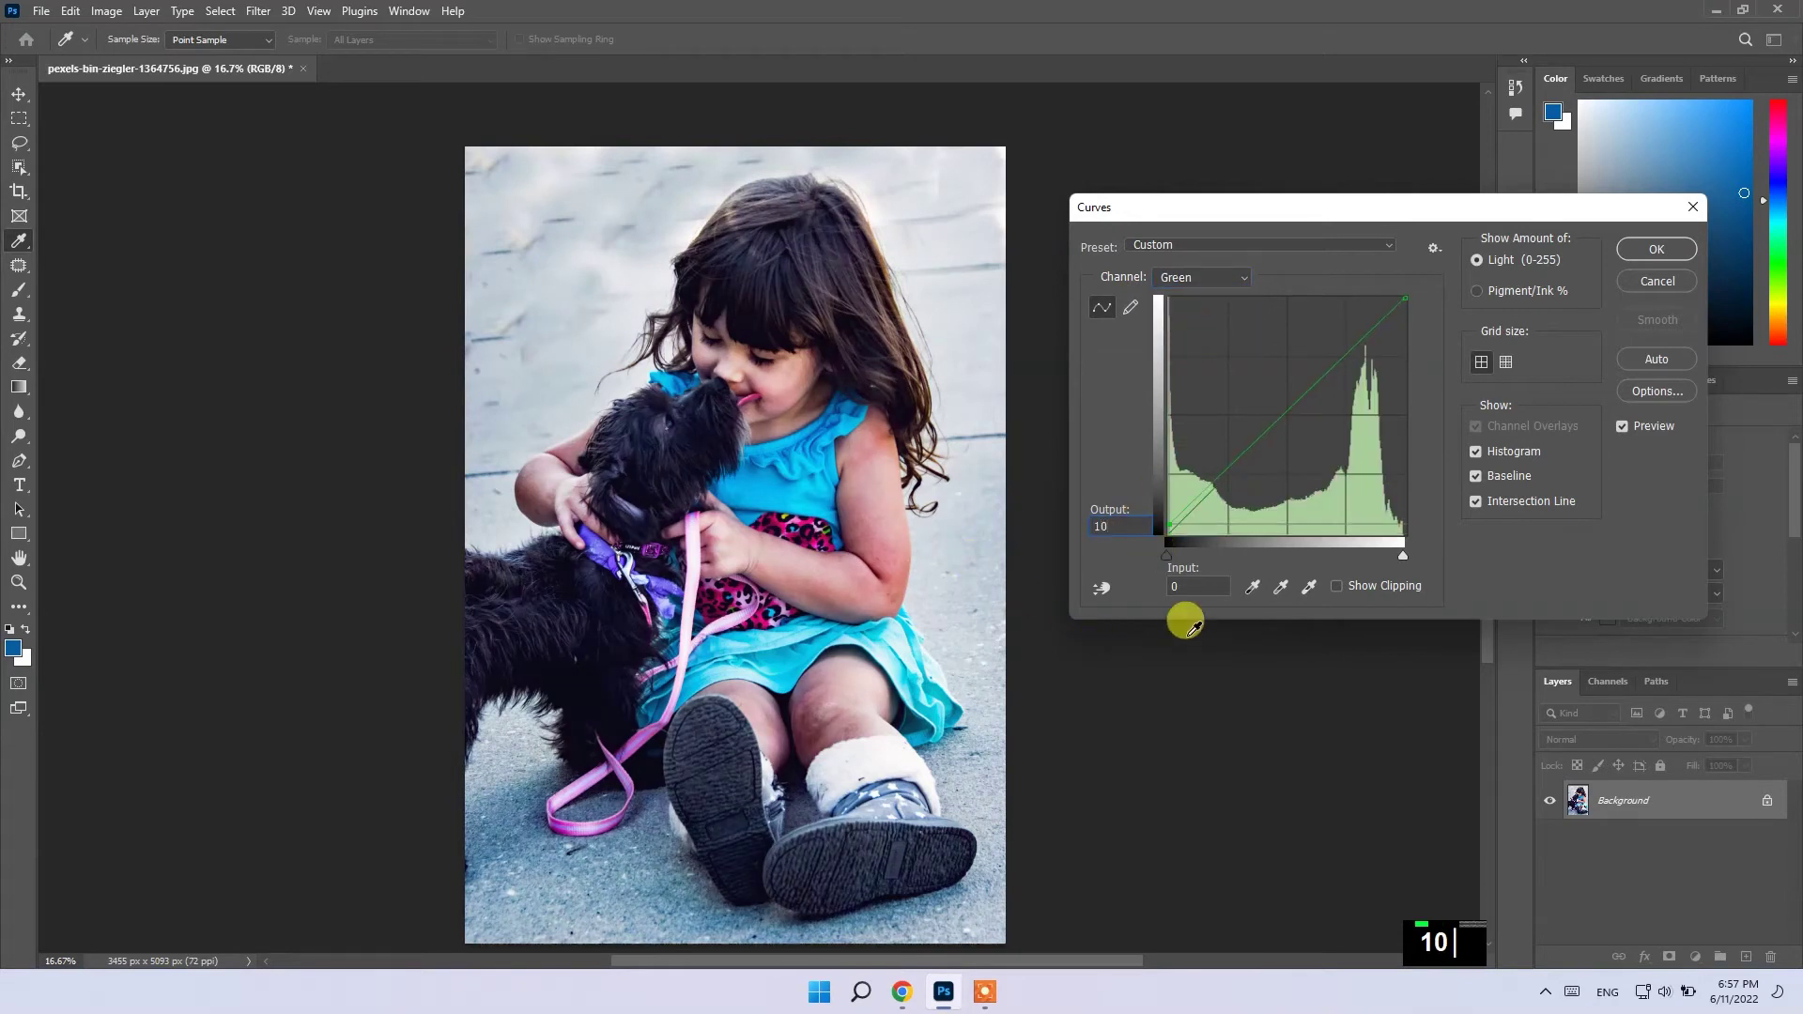
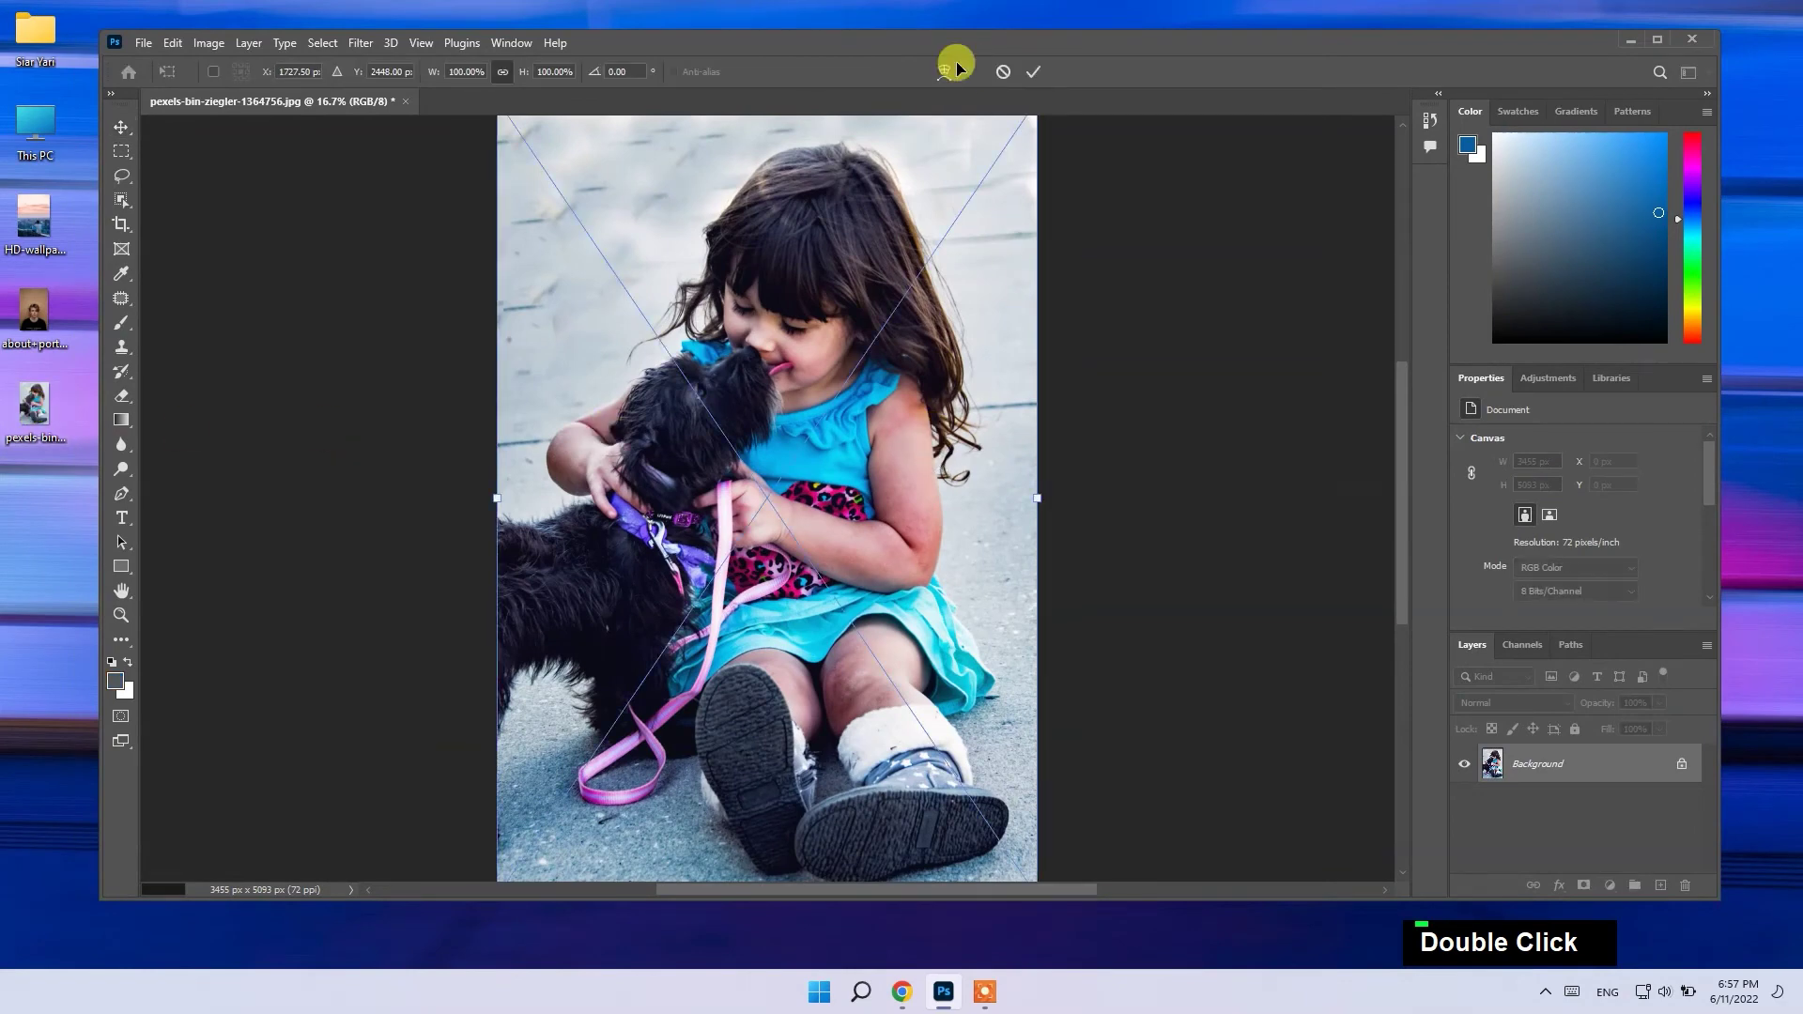
# Maximize the Photoshop window and discard the placed duplicate of the photo
pyautogui.doubleClick(1021, 49)
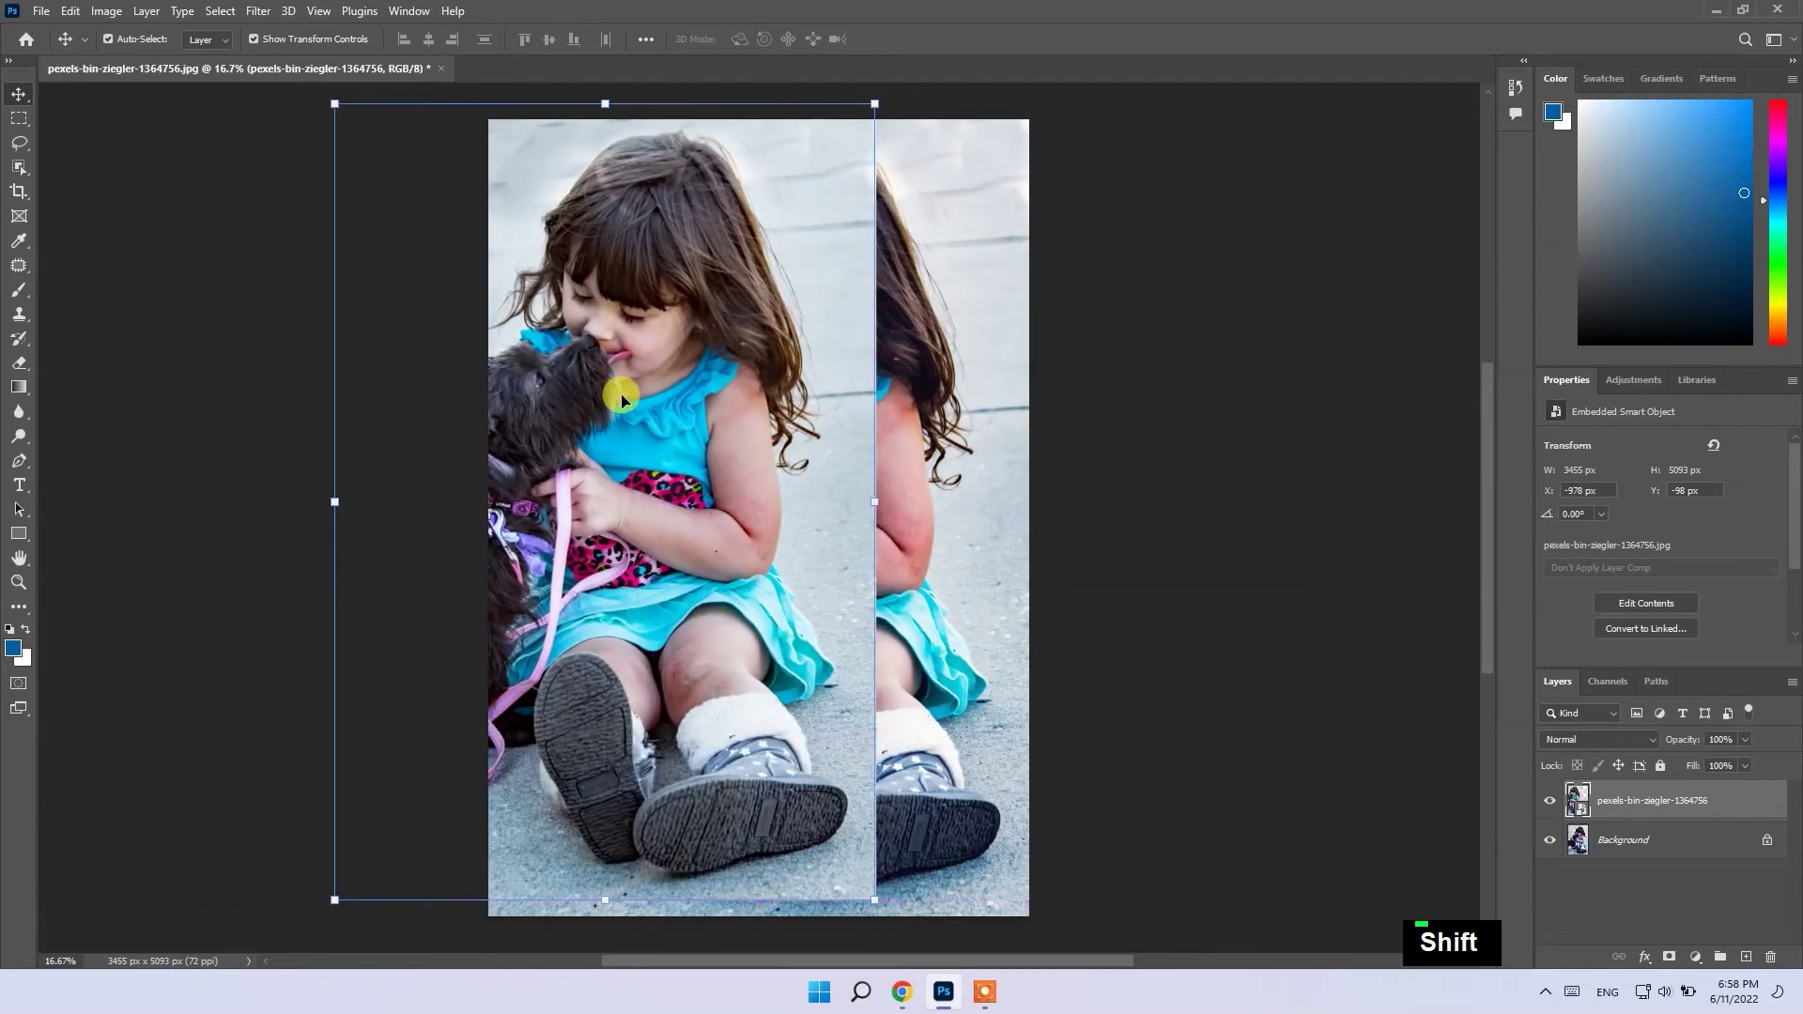
pyautogui.press('Delete')
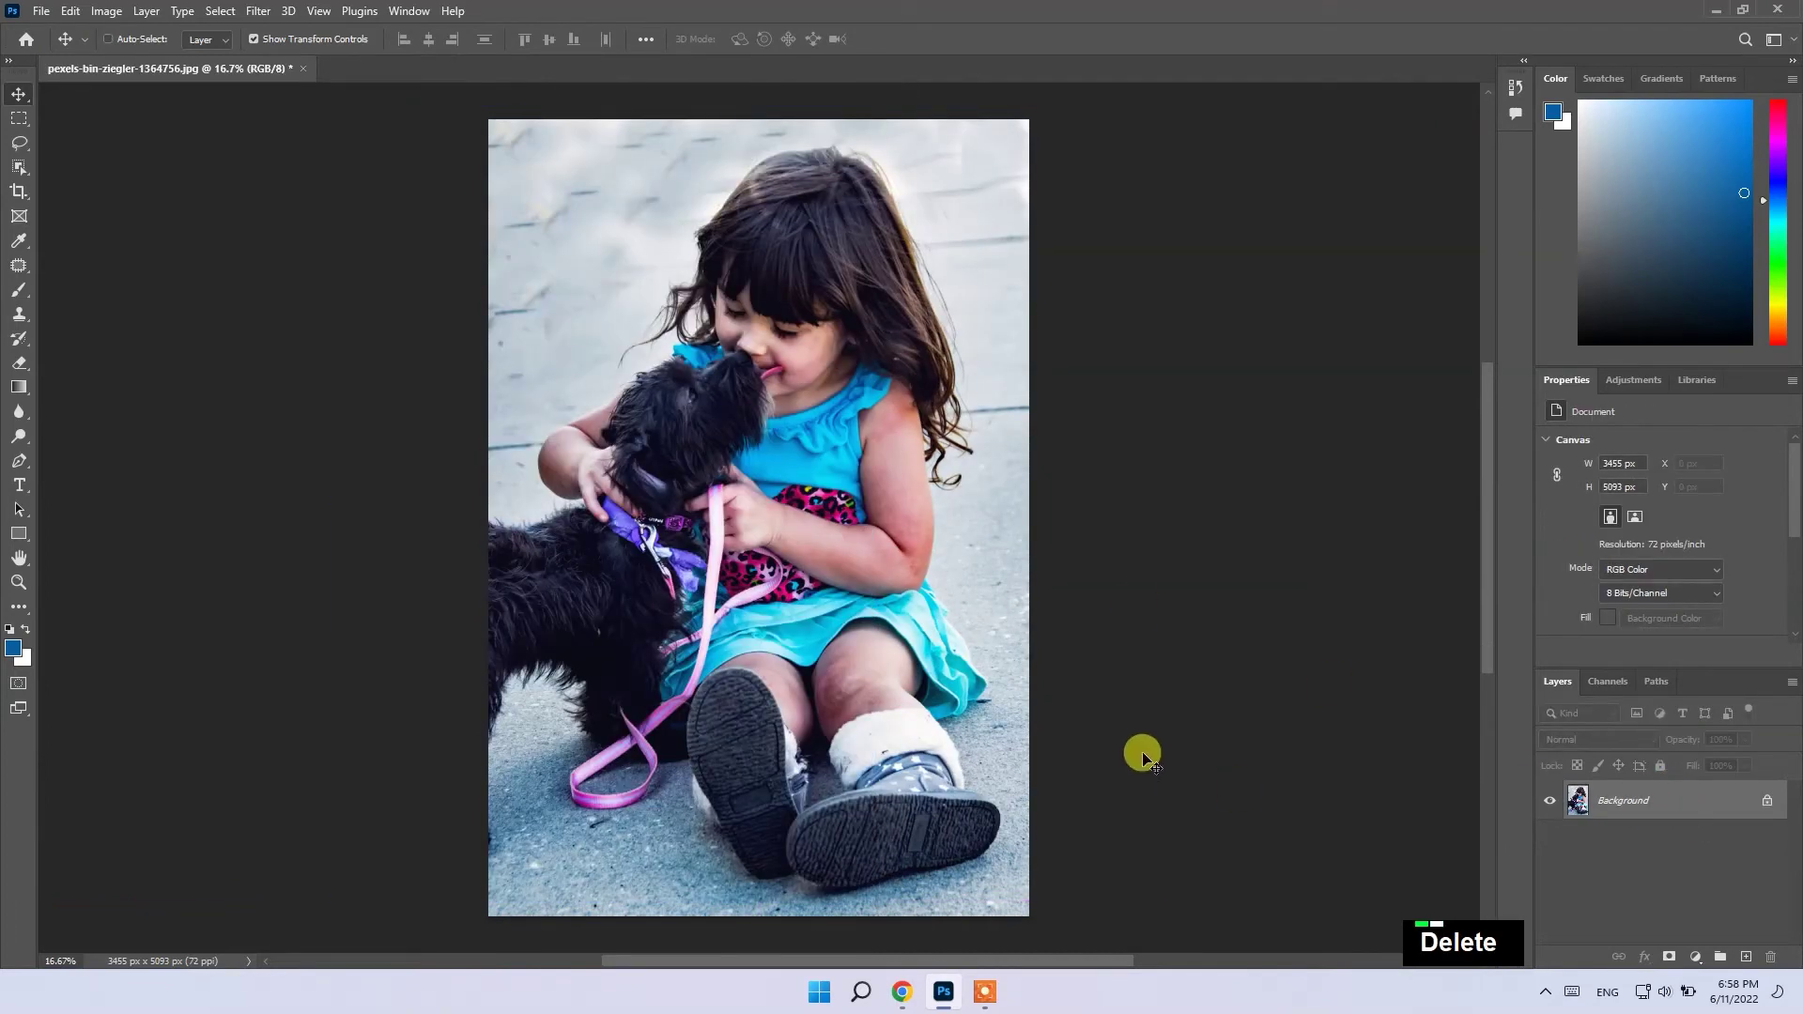
# Lift the Blue channel shadows once more with a Curves point of input 10, output 20
pyautogui.press('ctrl+m')
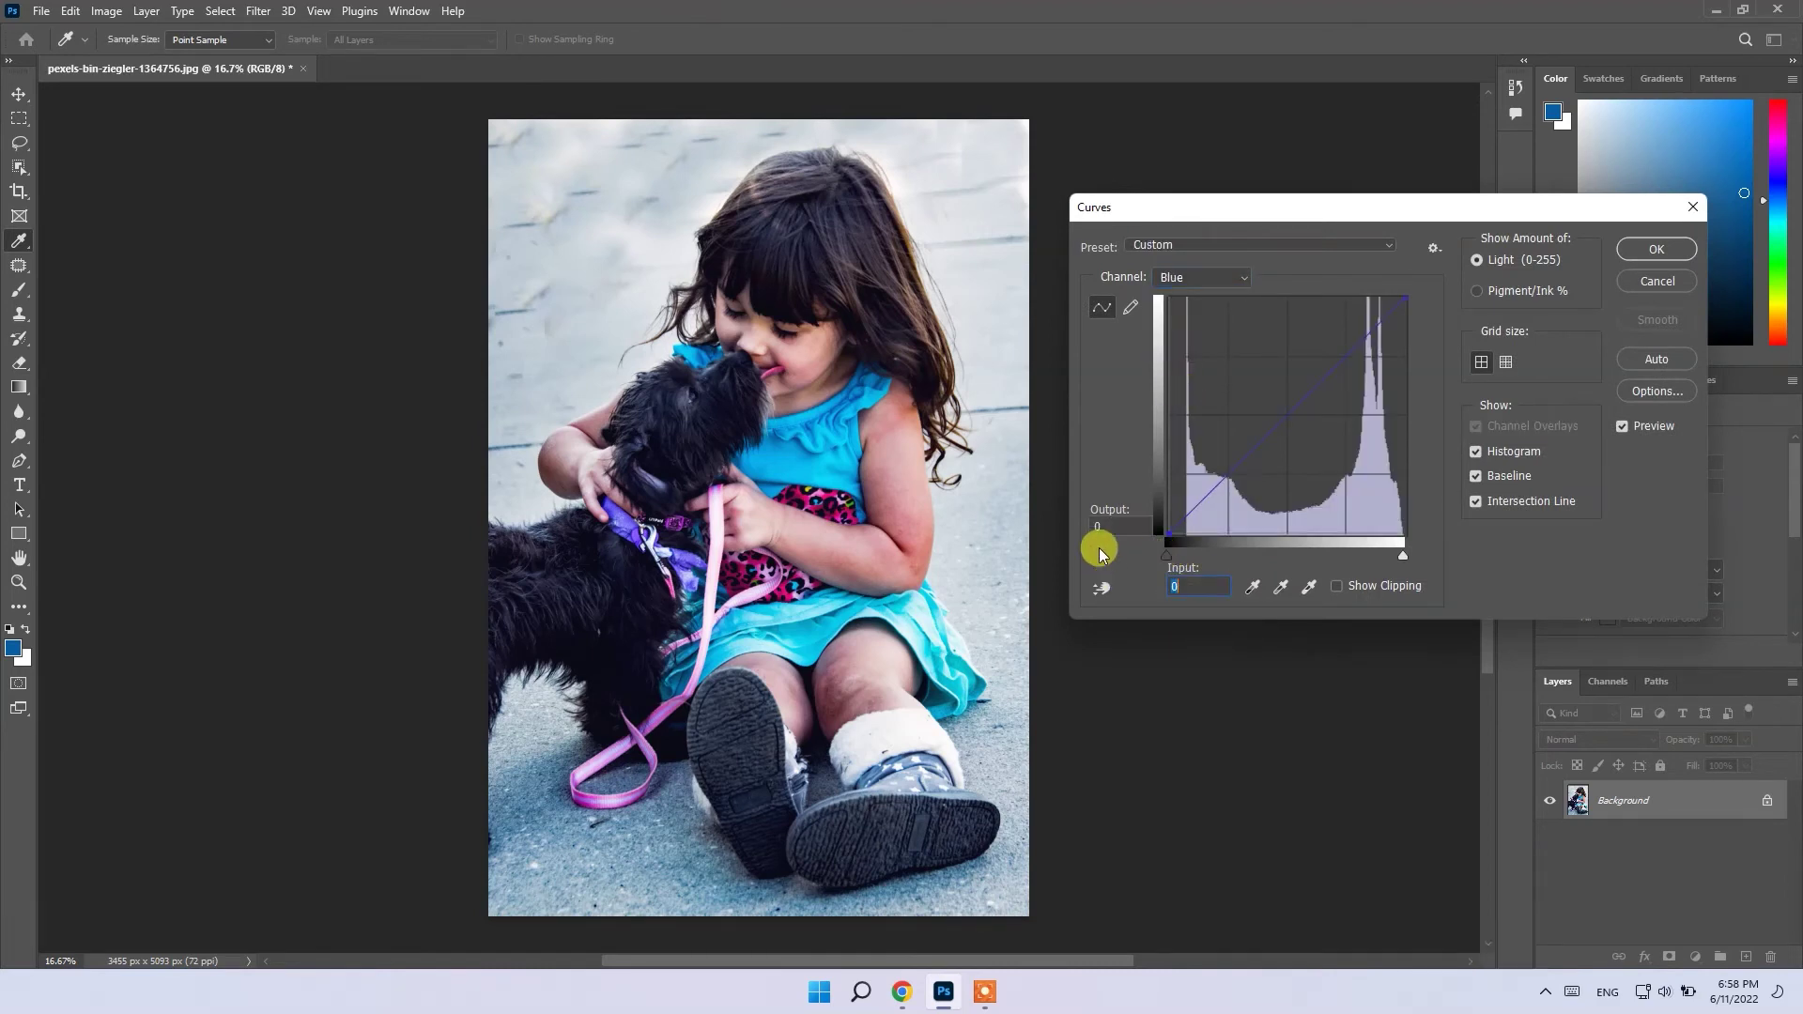
pyautogui.write('10')
pyautogui.write('20')
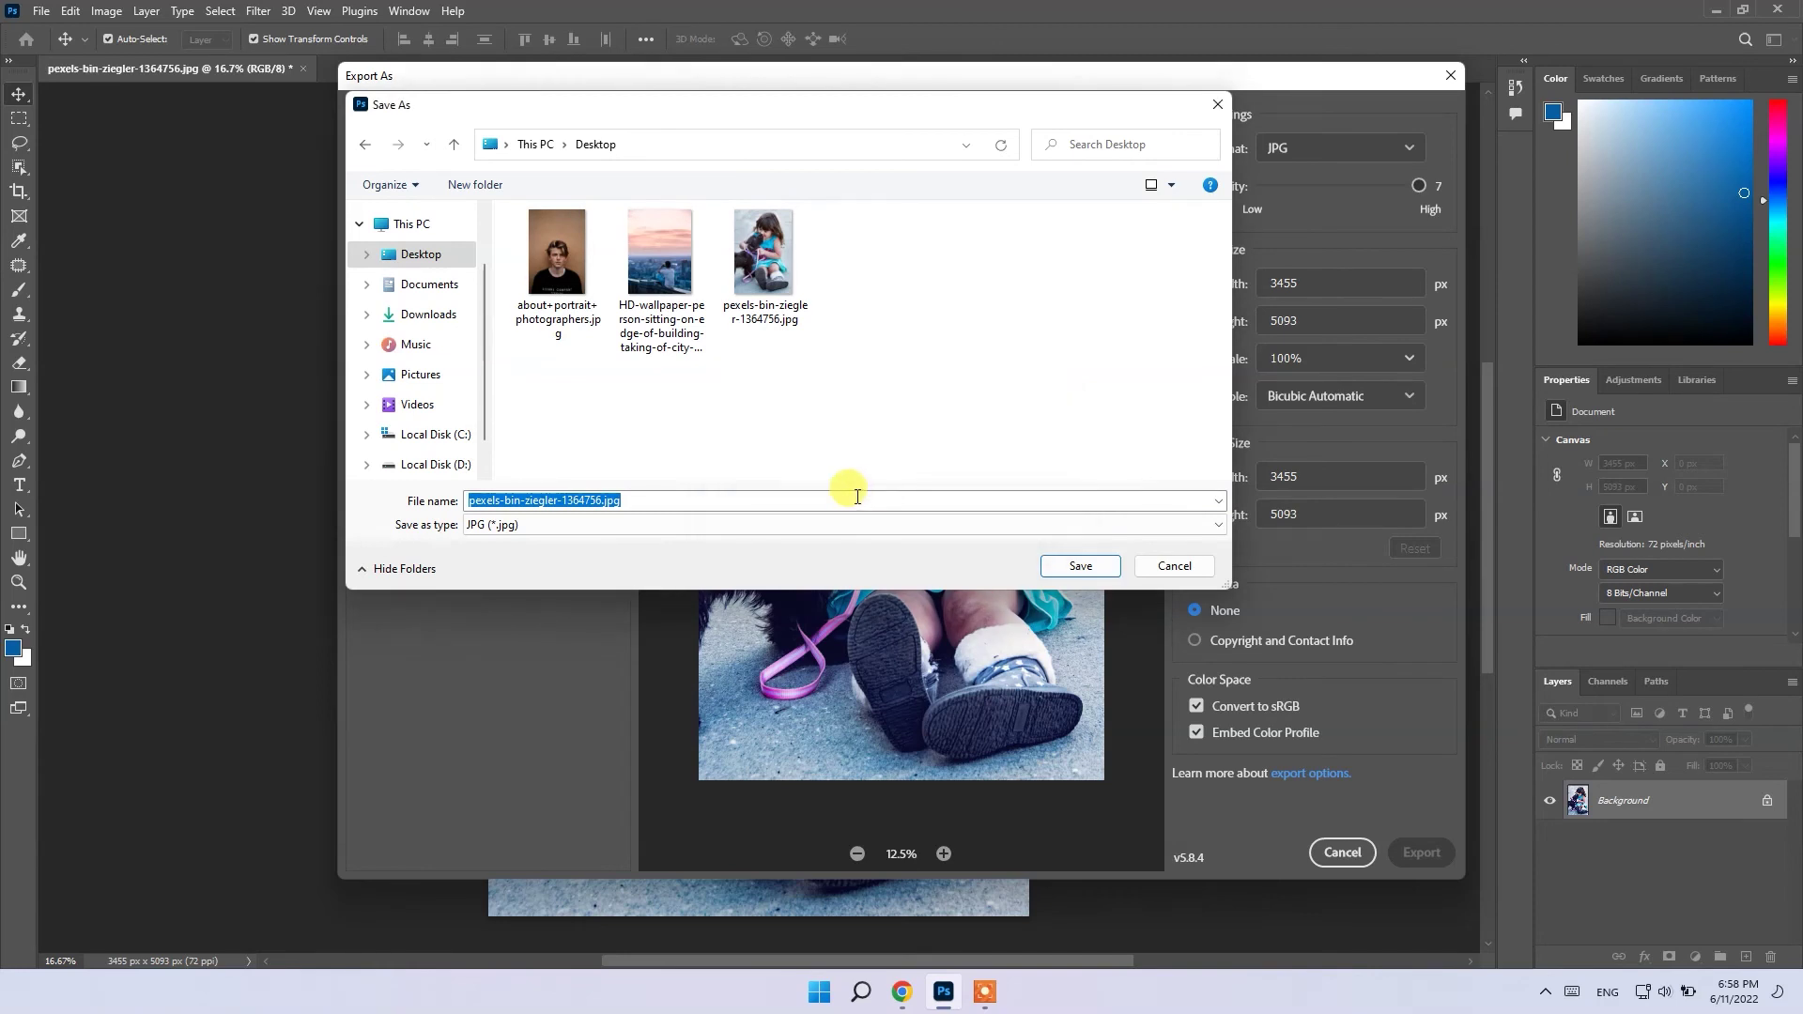
# Save the exported JPG to the desktop as 'Girl And Dog'
pyautogui.press('Right')
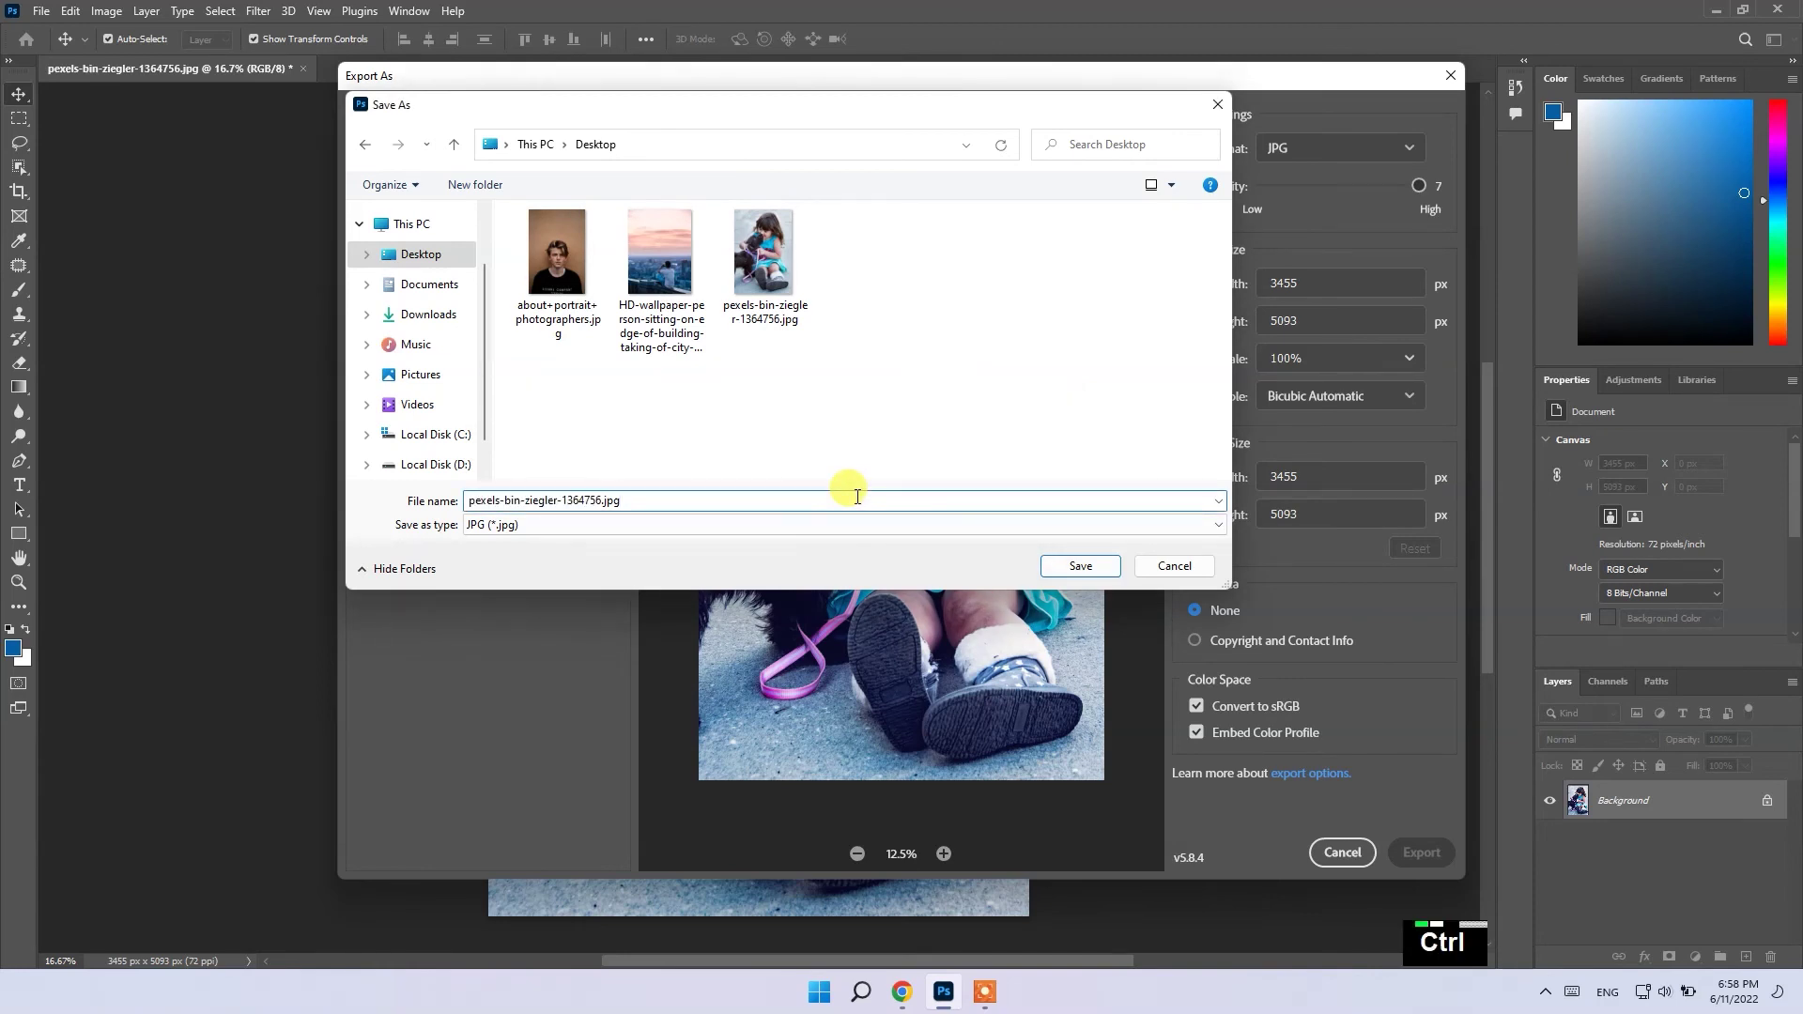
pyautogui.press('ctrl+a')
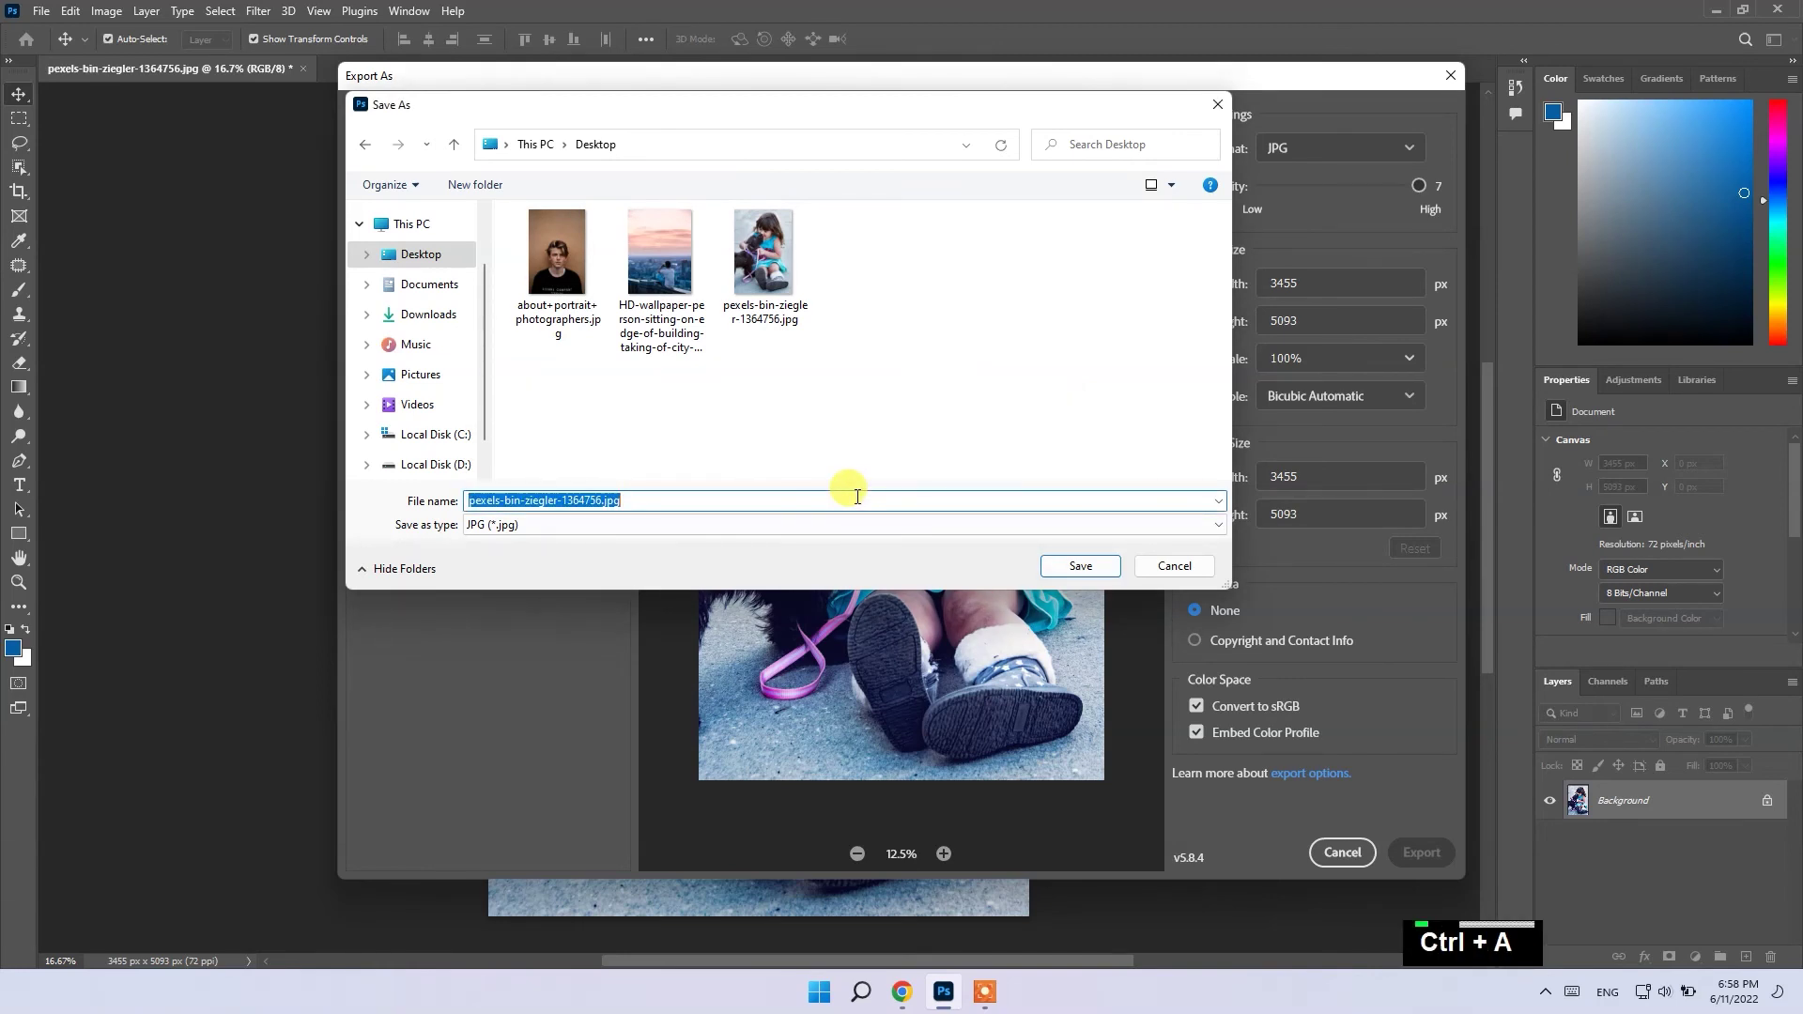
pyautogui.write('il')
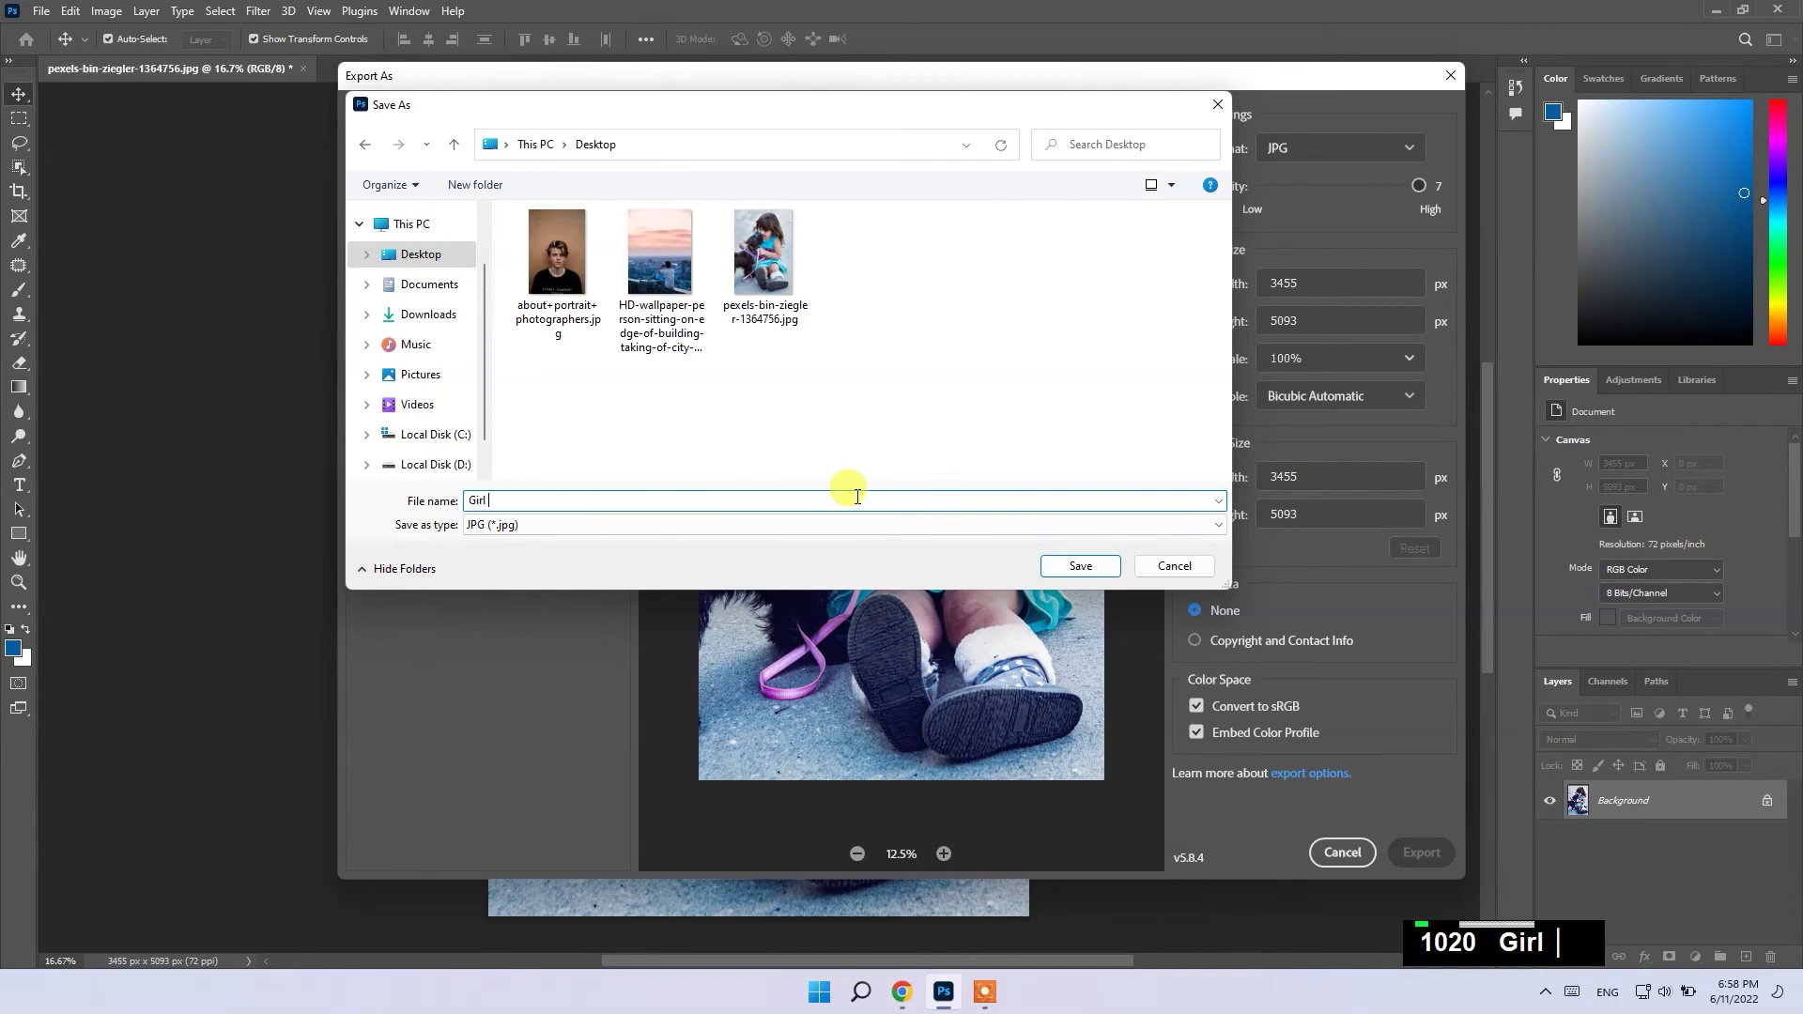
pyautogui.write('nd')
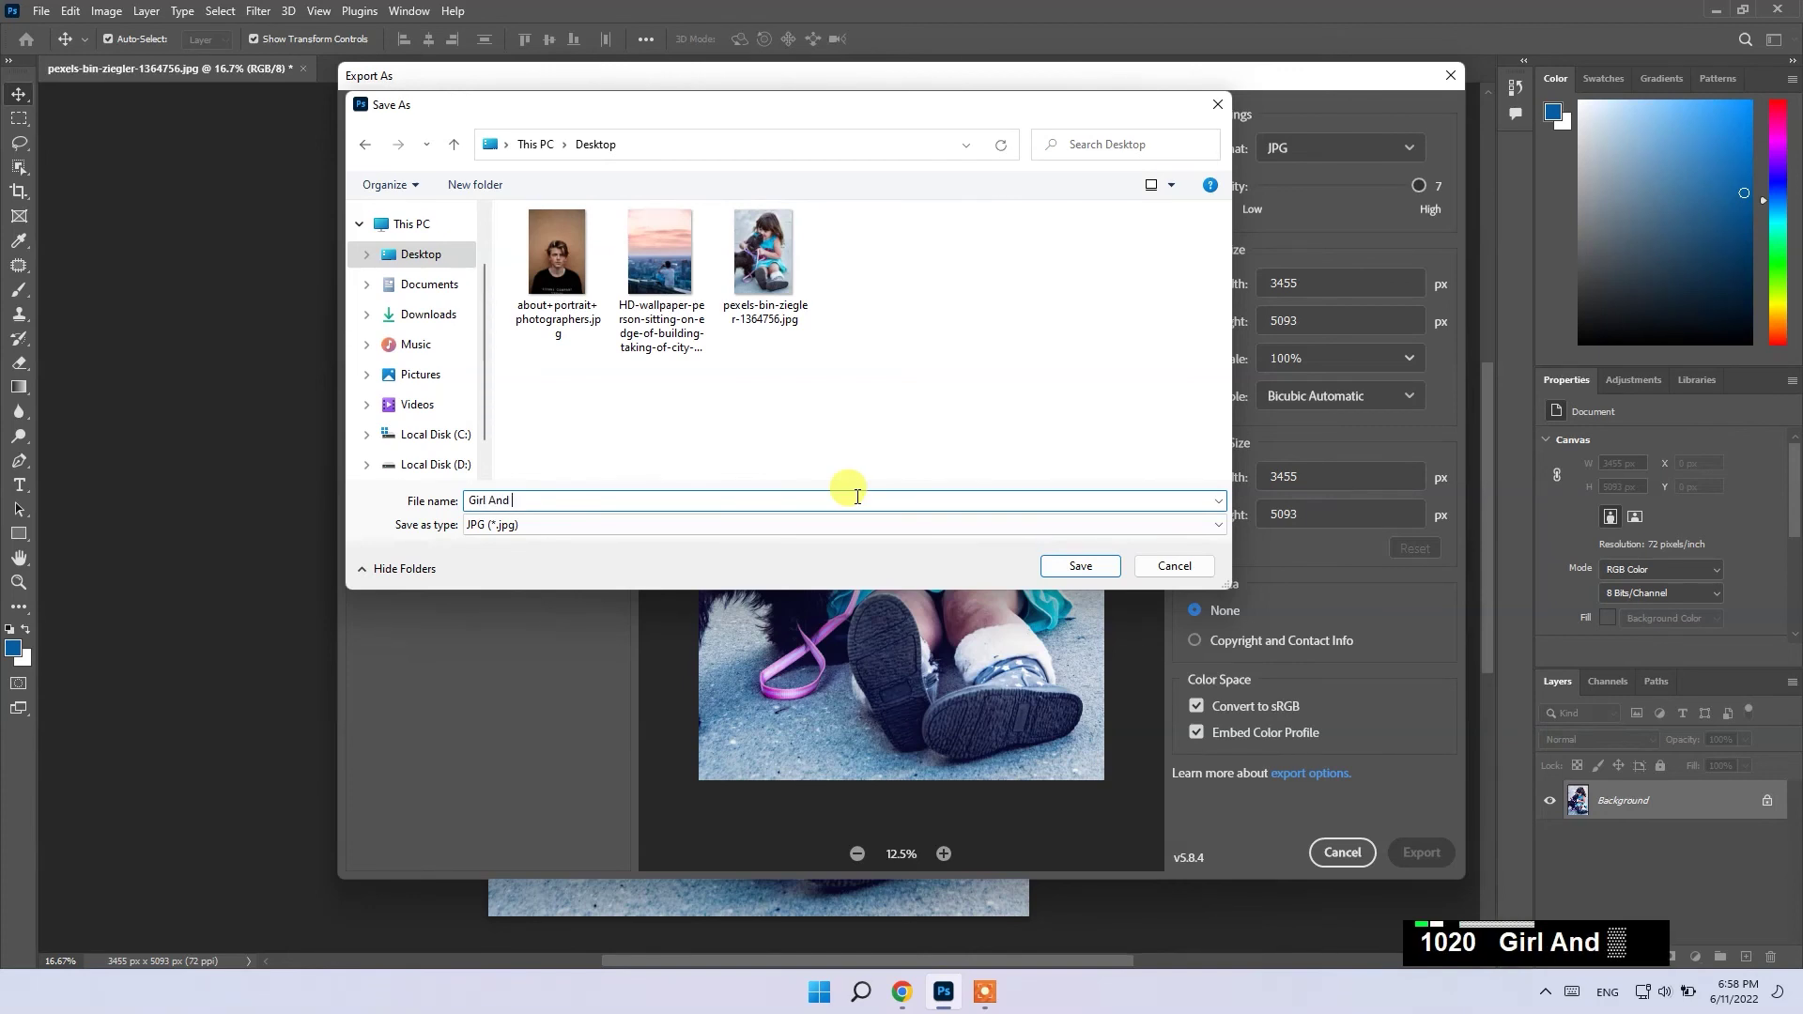
pyautogui.write('dog')
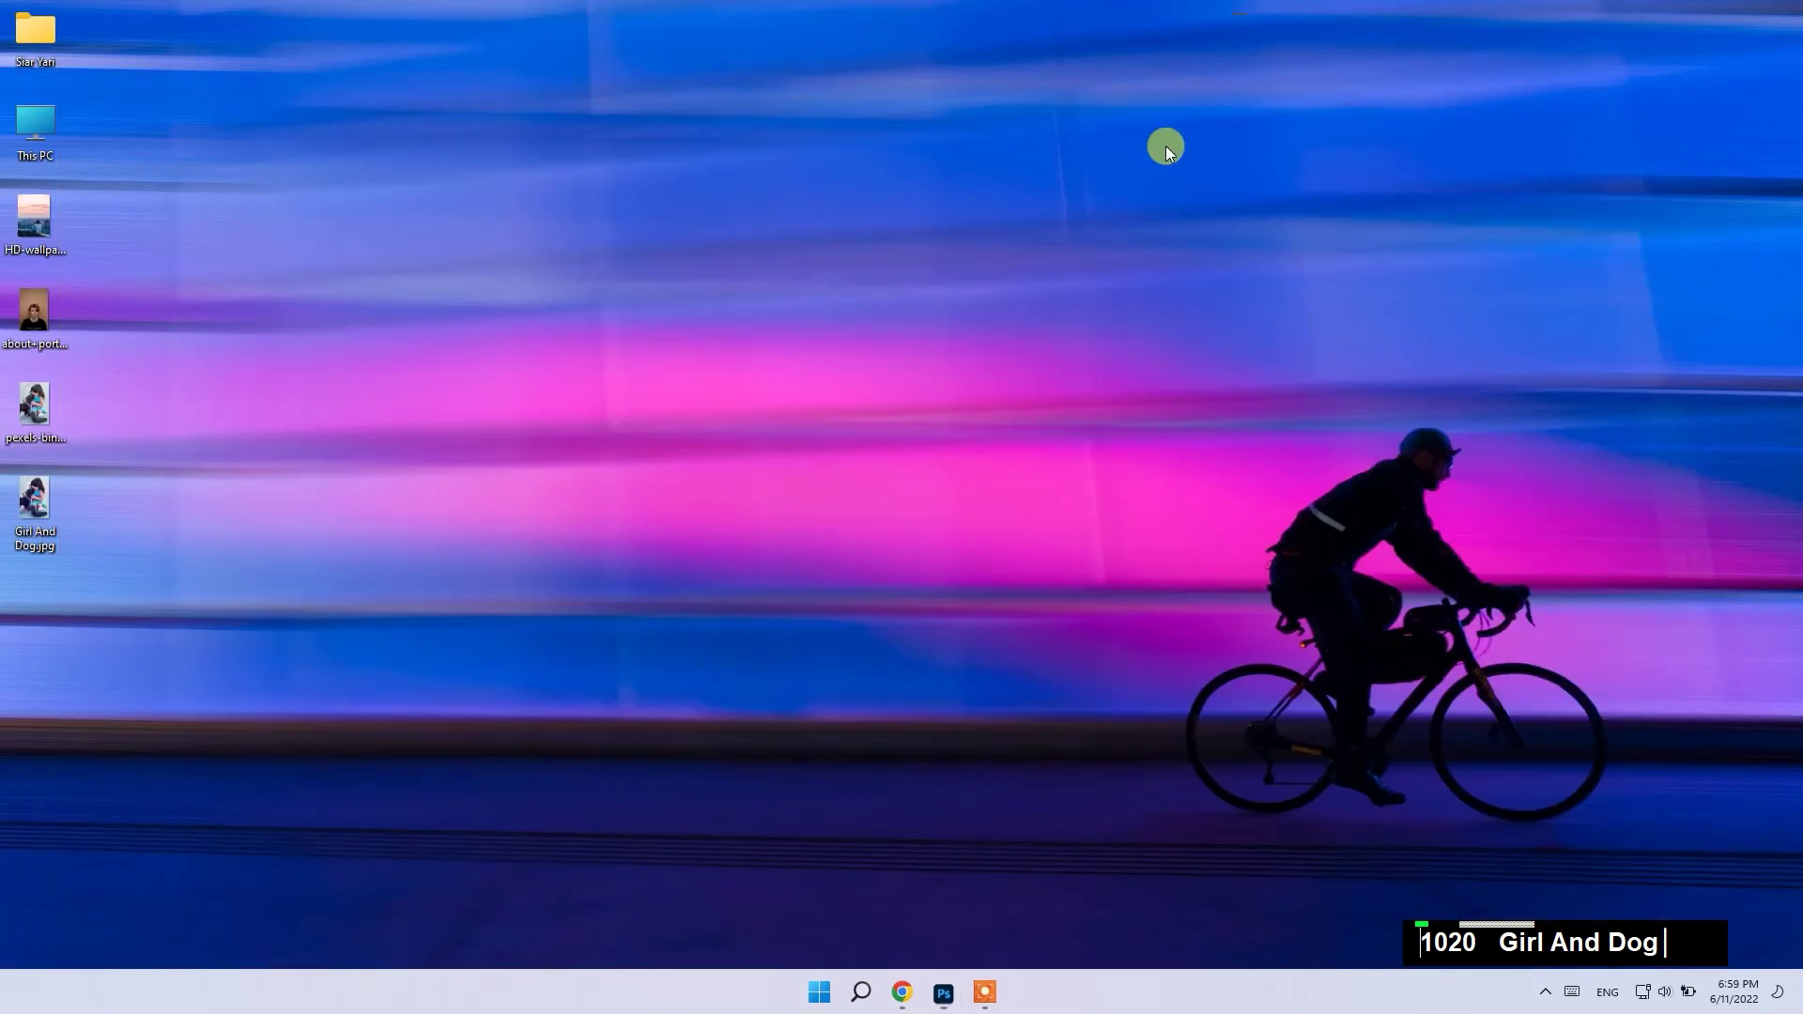
# View Girl And Dog.jpg in Windows Photos and step to the original pexels photo to compare
pyautogui.doubleClick(41, 536)
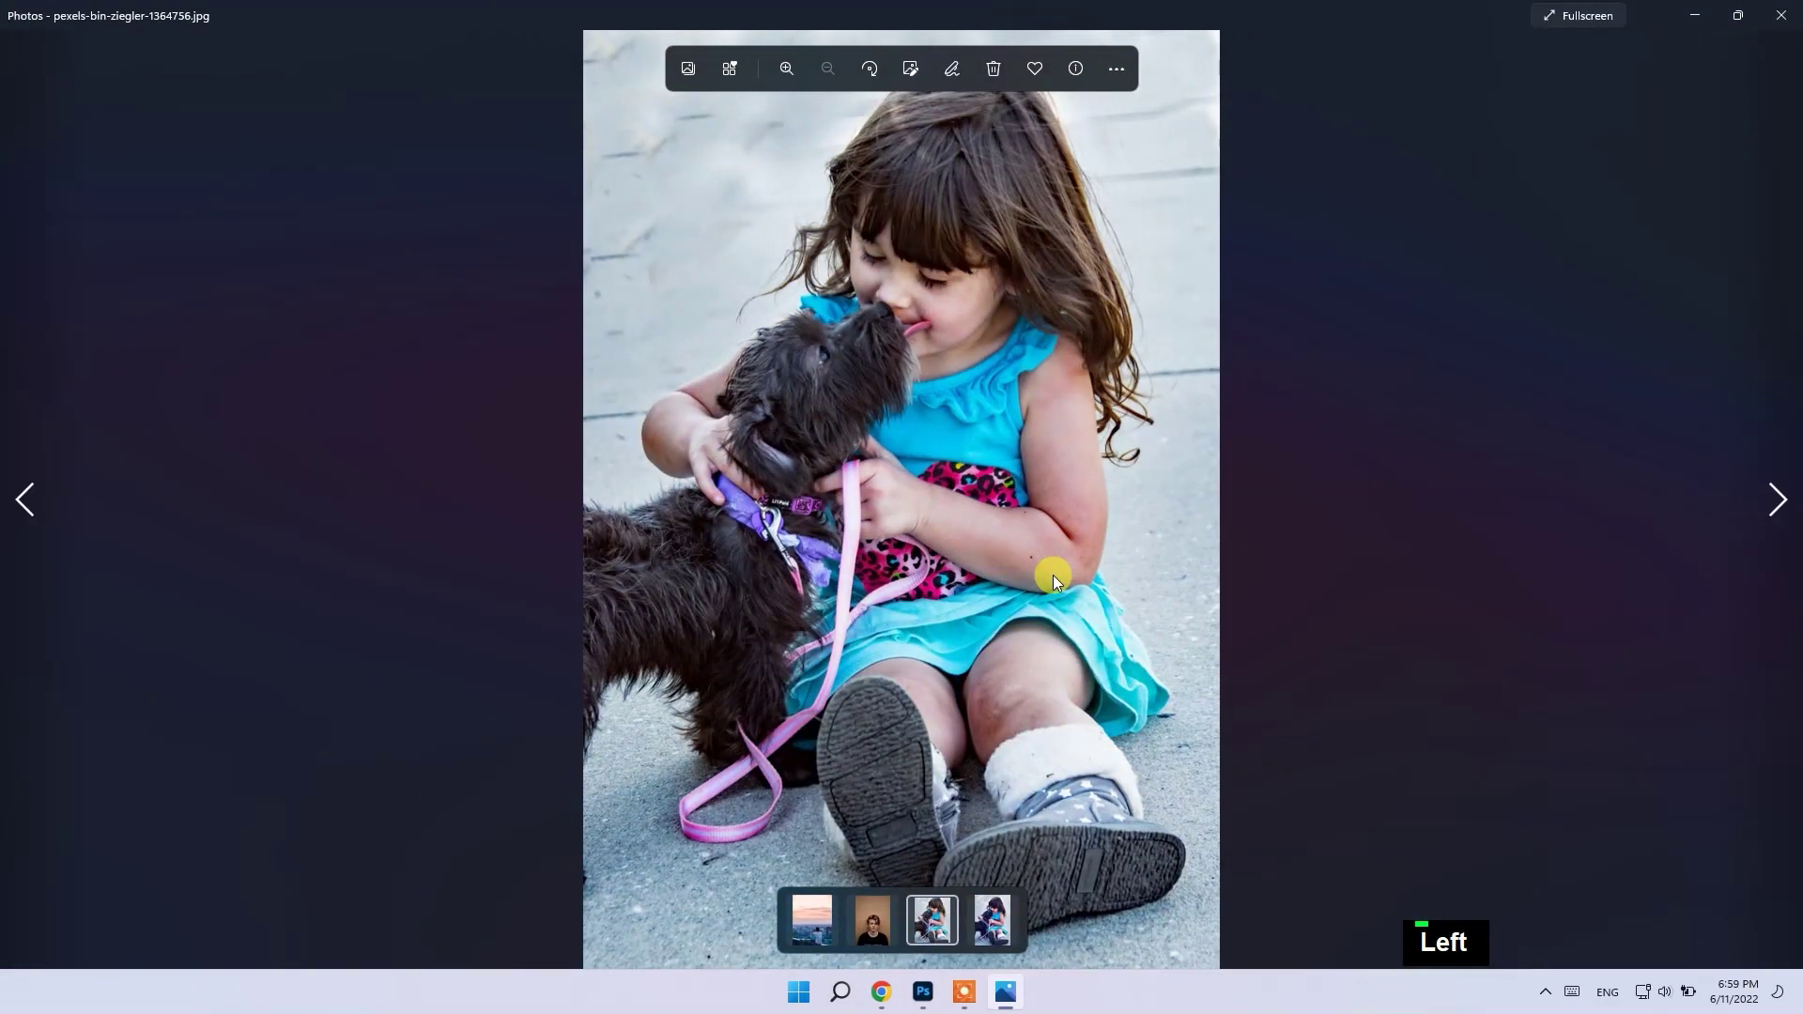
pyautogui.press('Right')
pyautogui.press('Left')
pyautogui.press('Right')
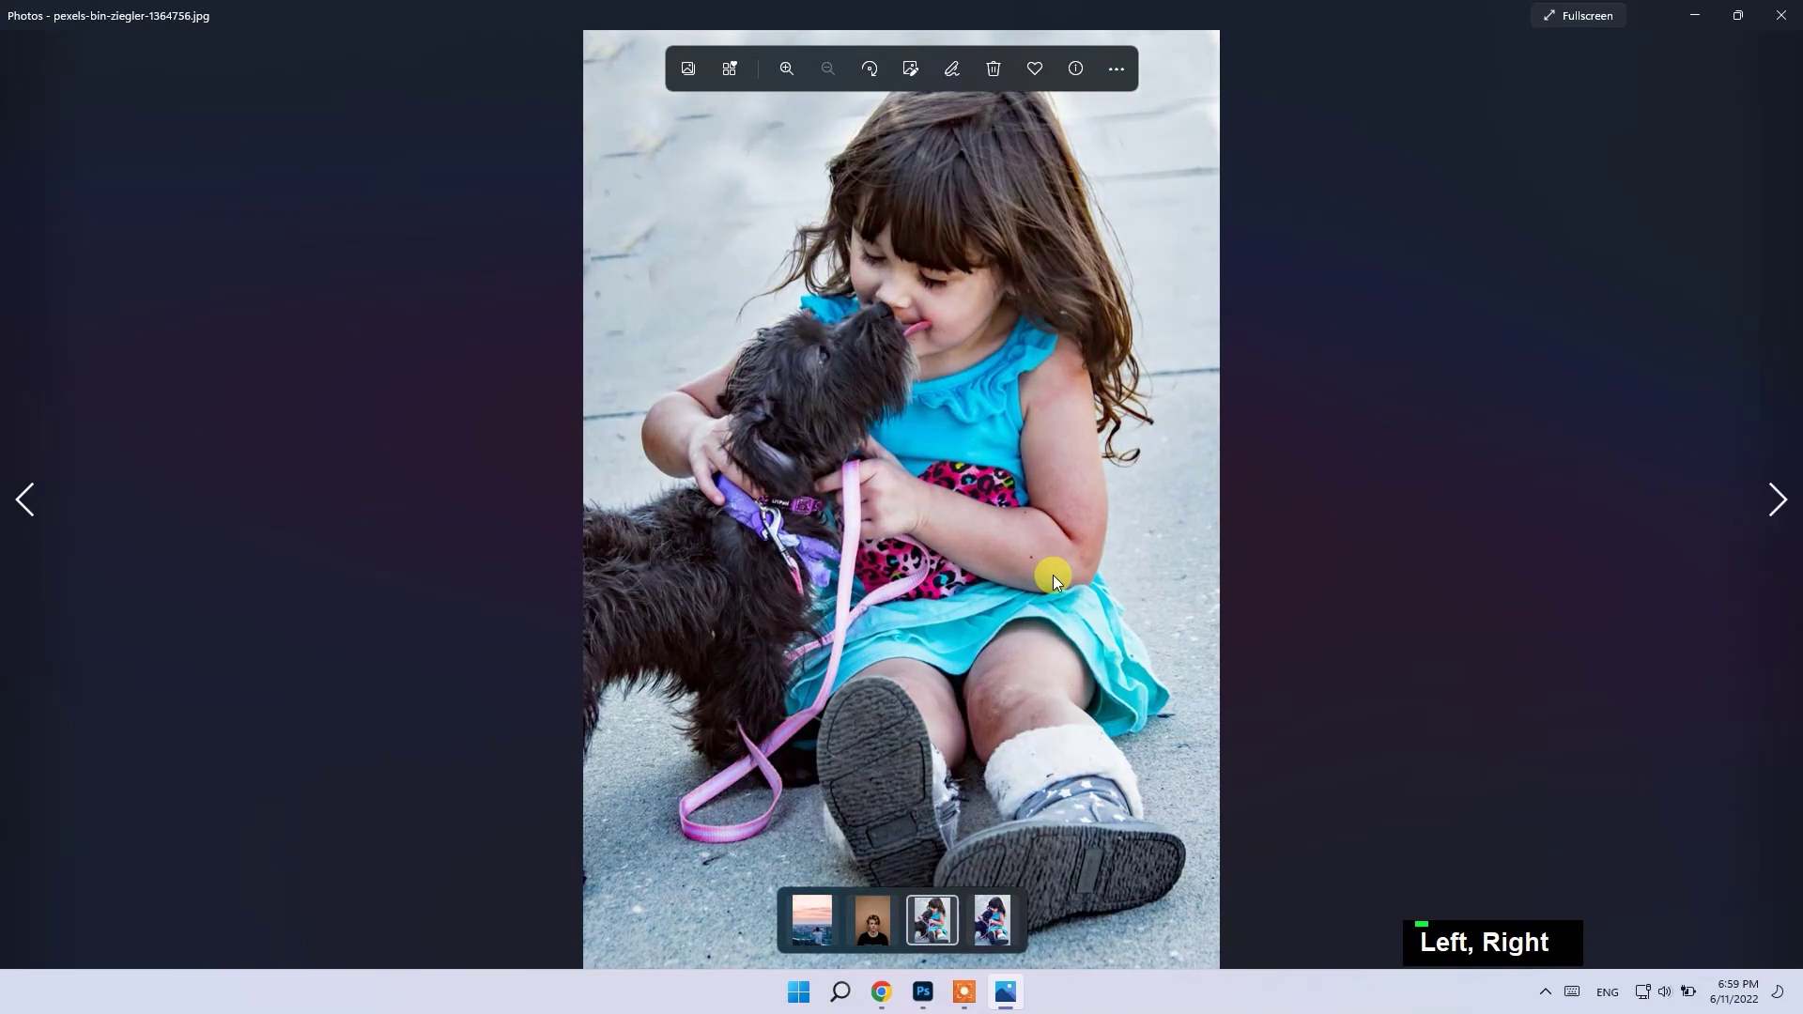